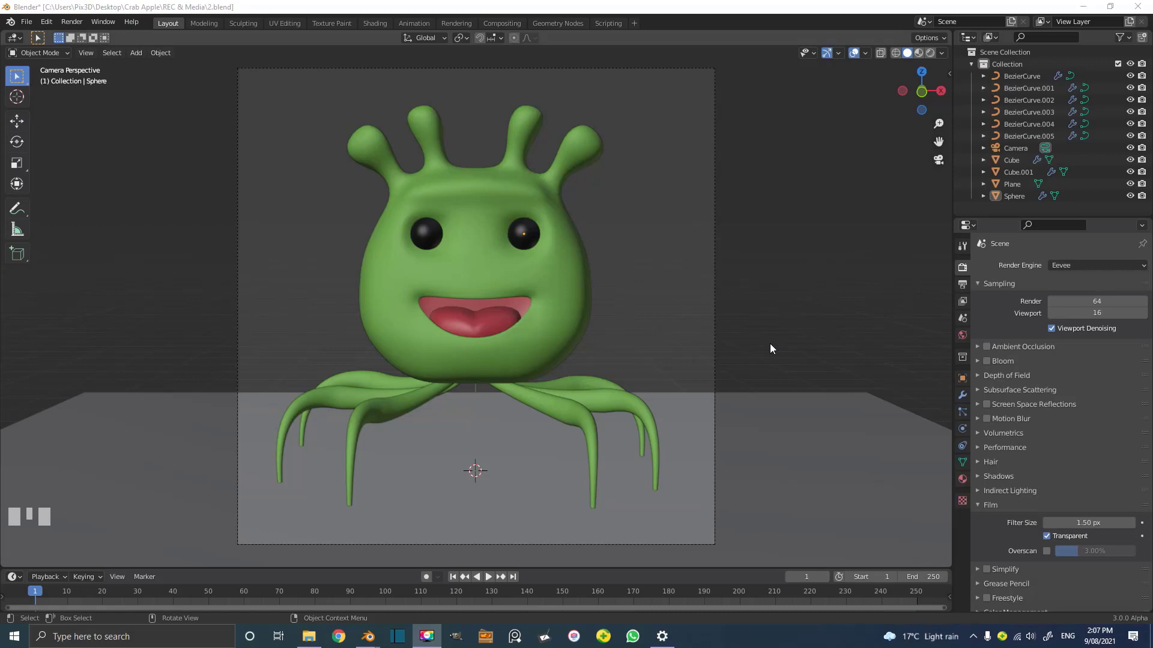
- Extrude the plane's back edge up into a wall, push it back, and bevel the fold into a smooth curve
scroll("down", 3)
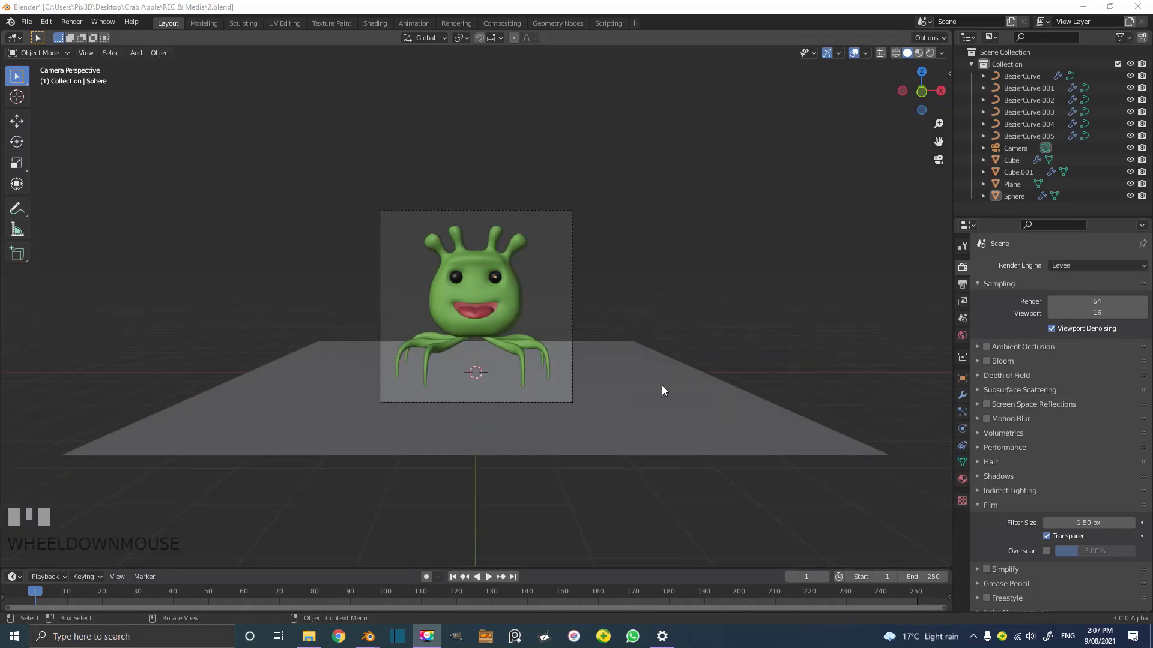
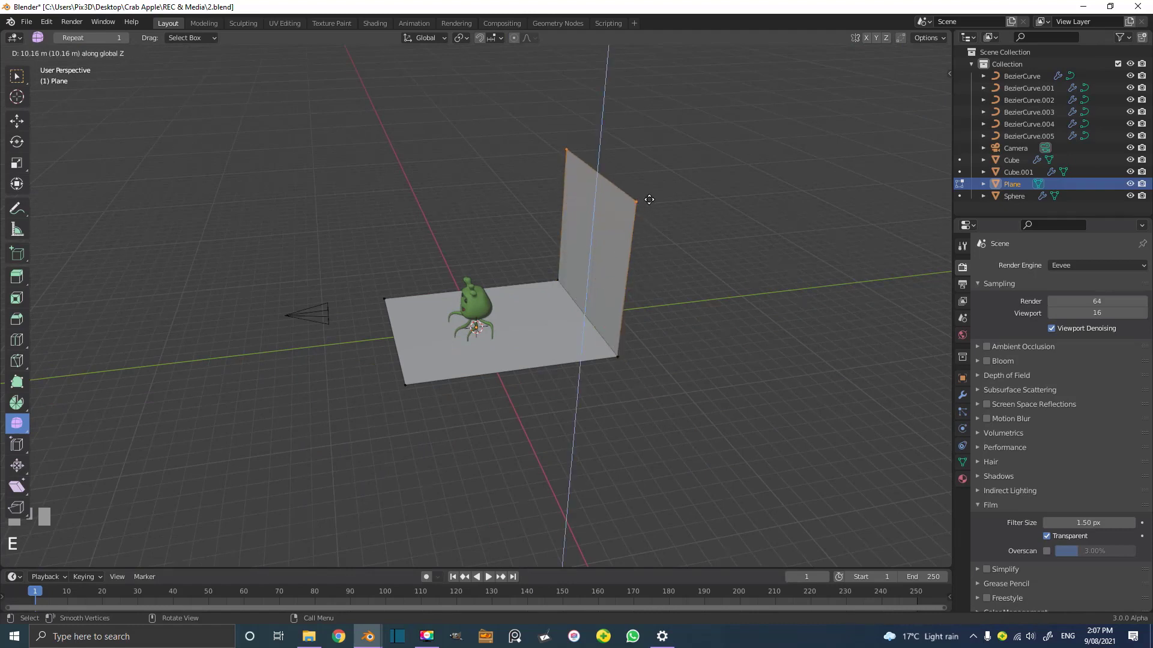
left_click(646, 205)
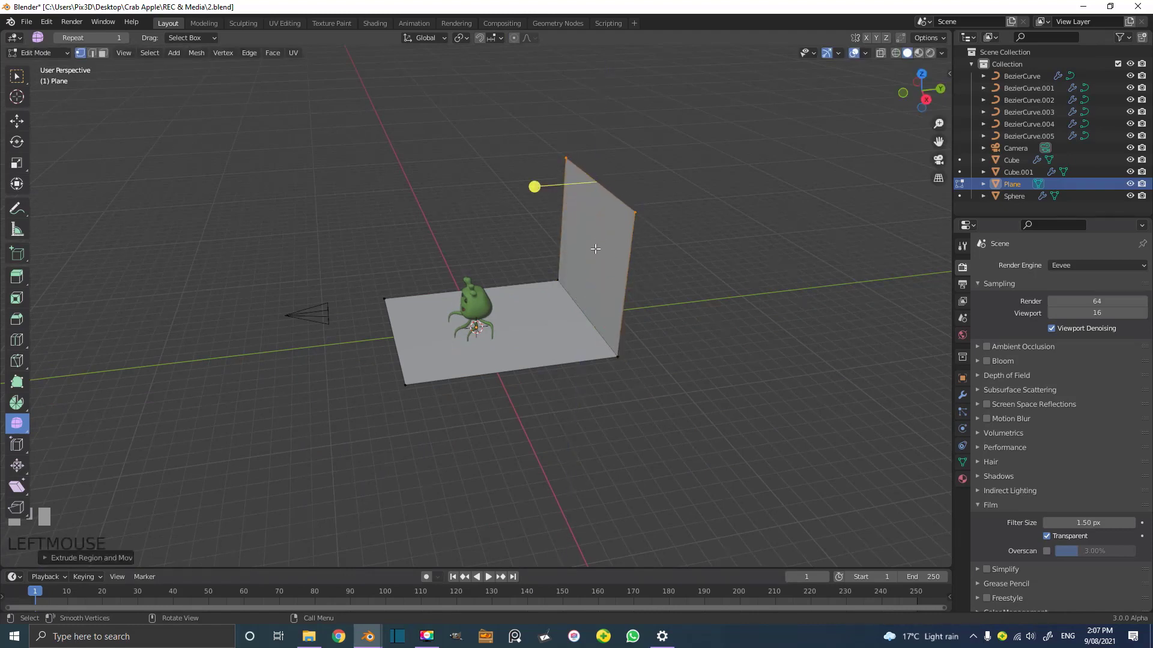
key("g")
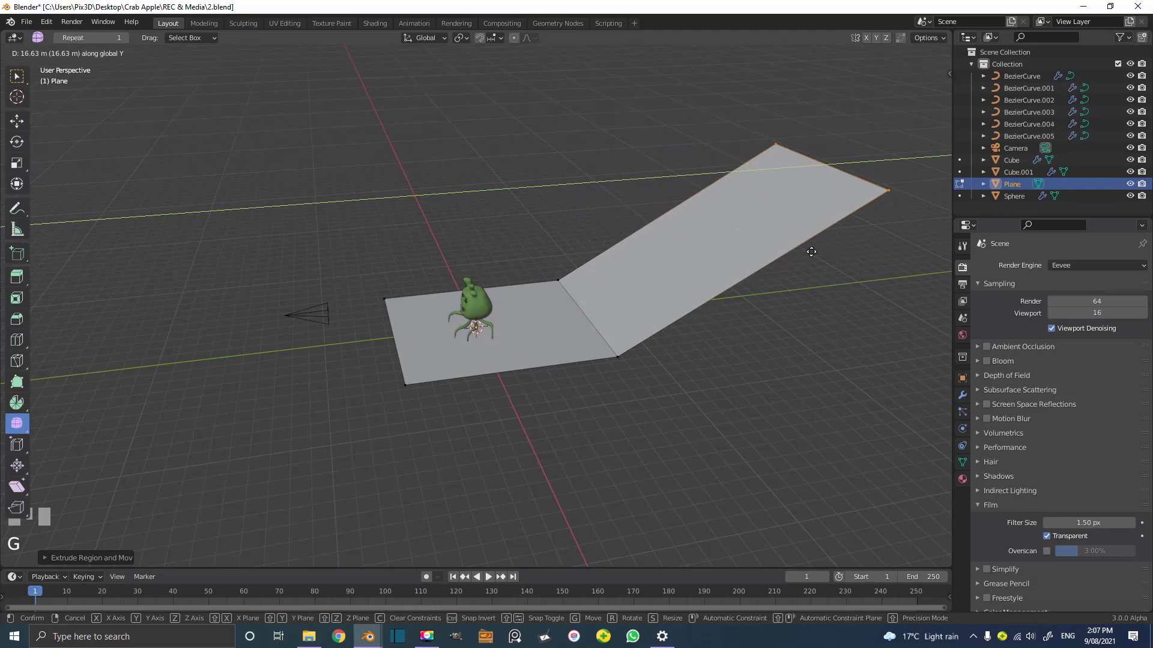
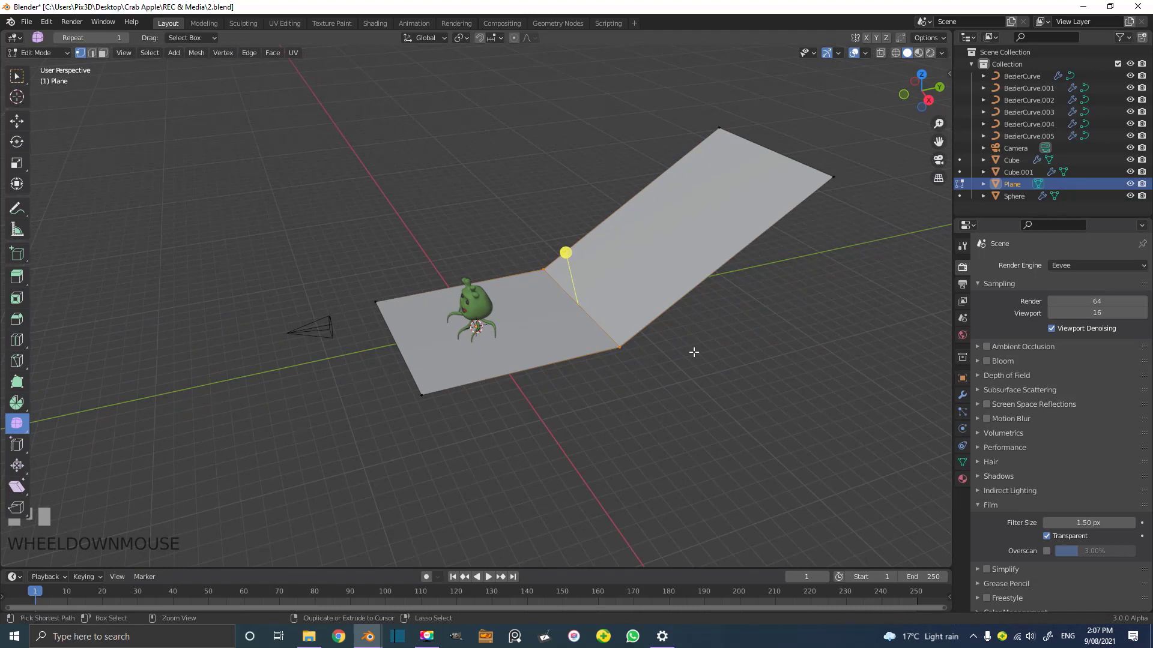
key("ctrl+b")
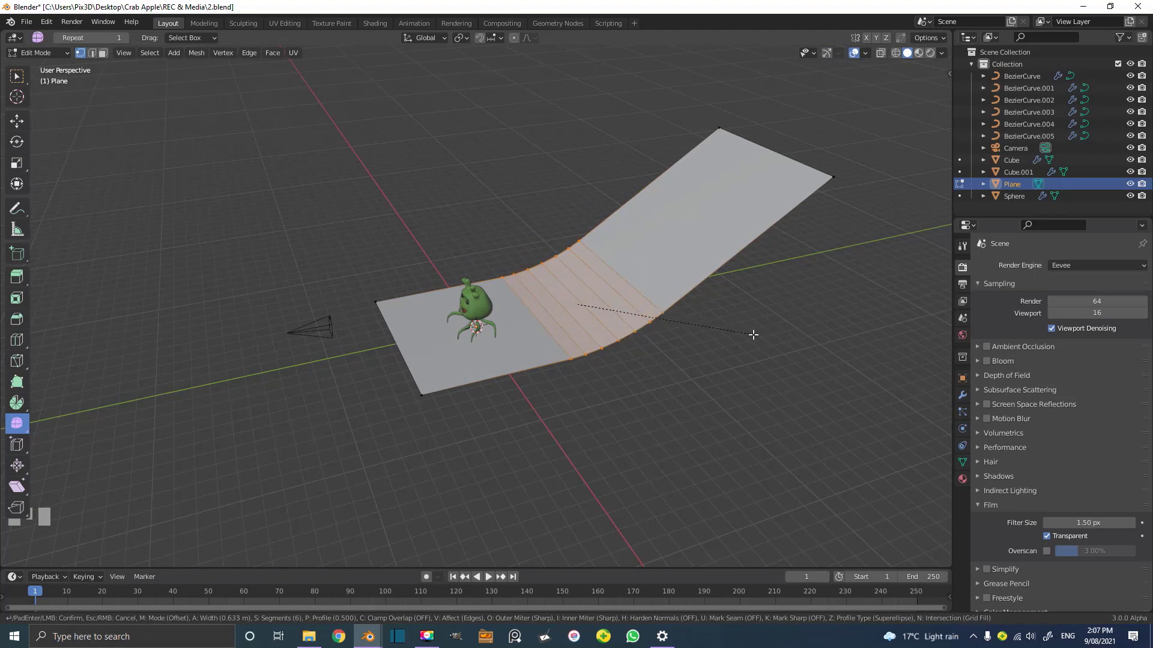
left_click(773, 335)
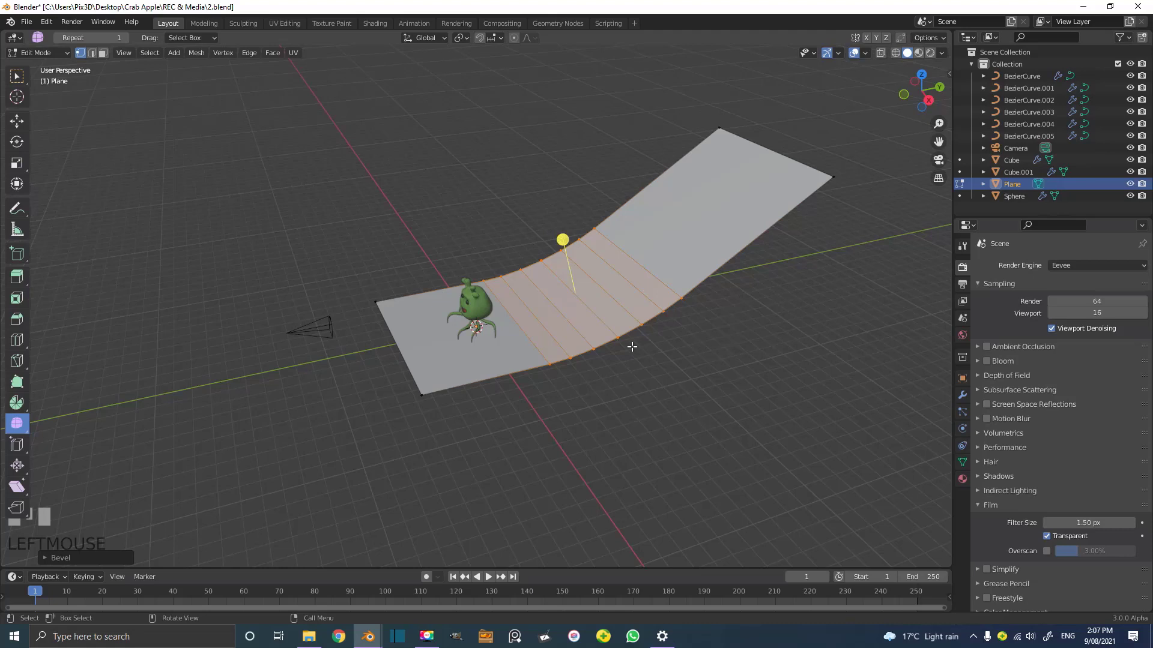
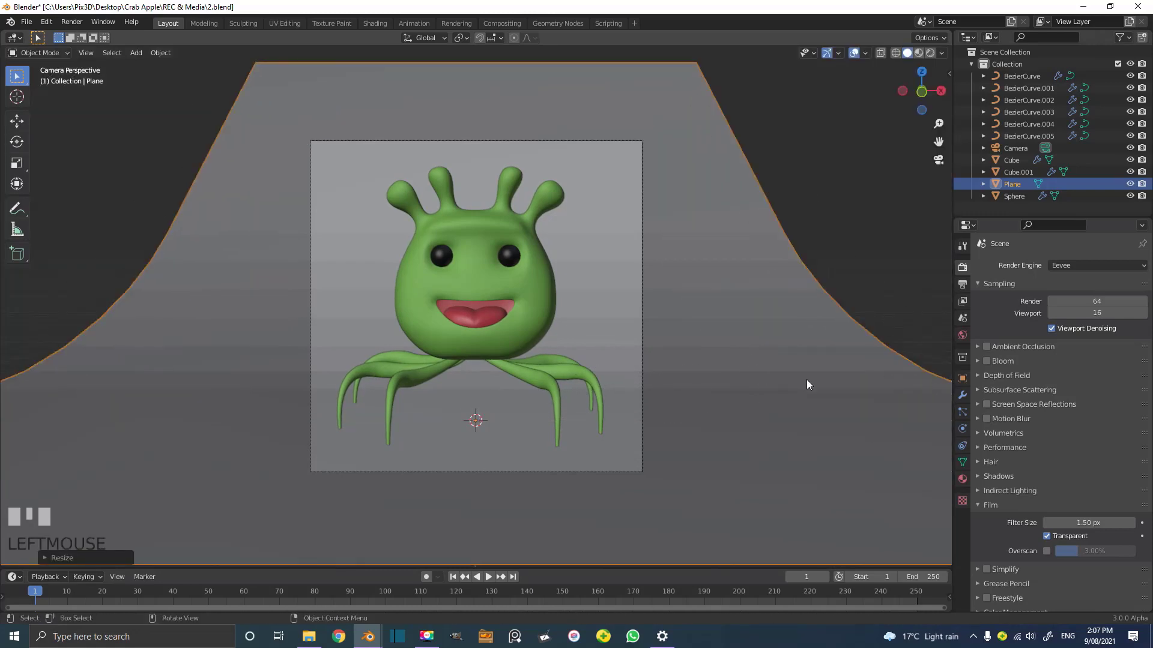
- Set the render engine to Cycles in Render Properties
key("s")
left_click(651, 318)
left_click_drag(174, 58, 726, 278)
scroll("down", 3)
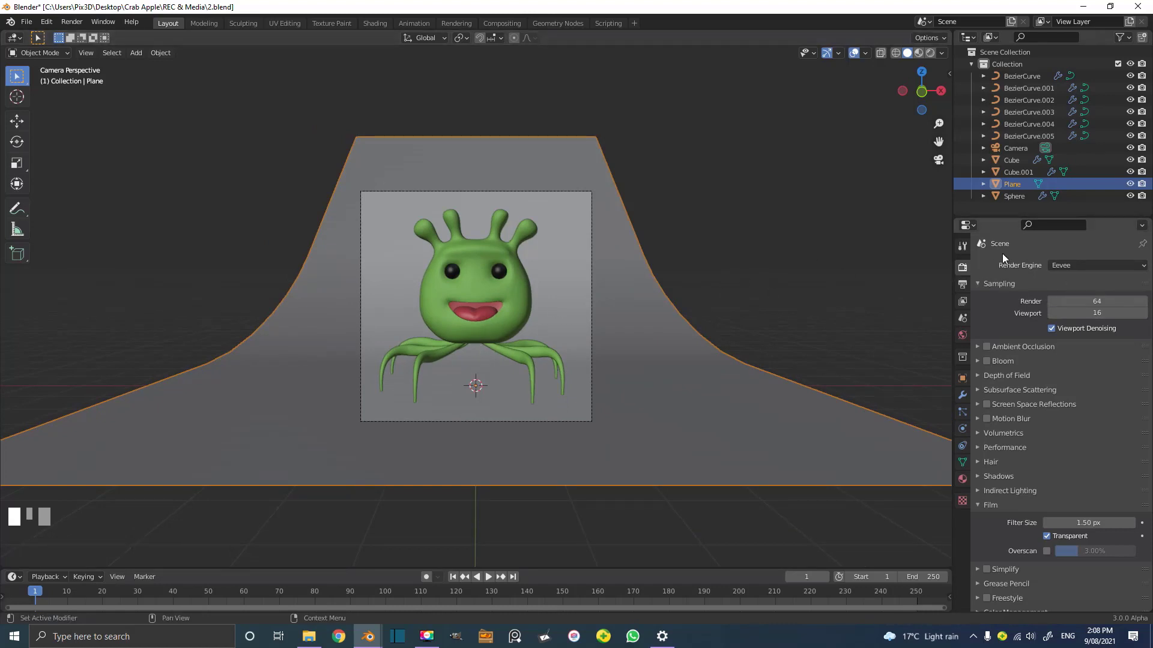
left_click(1065, 264)
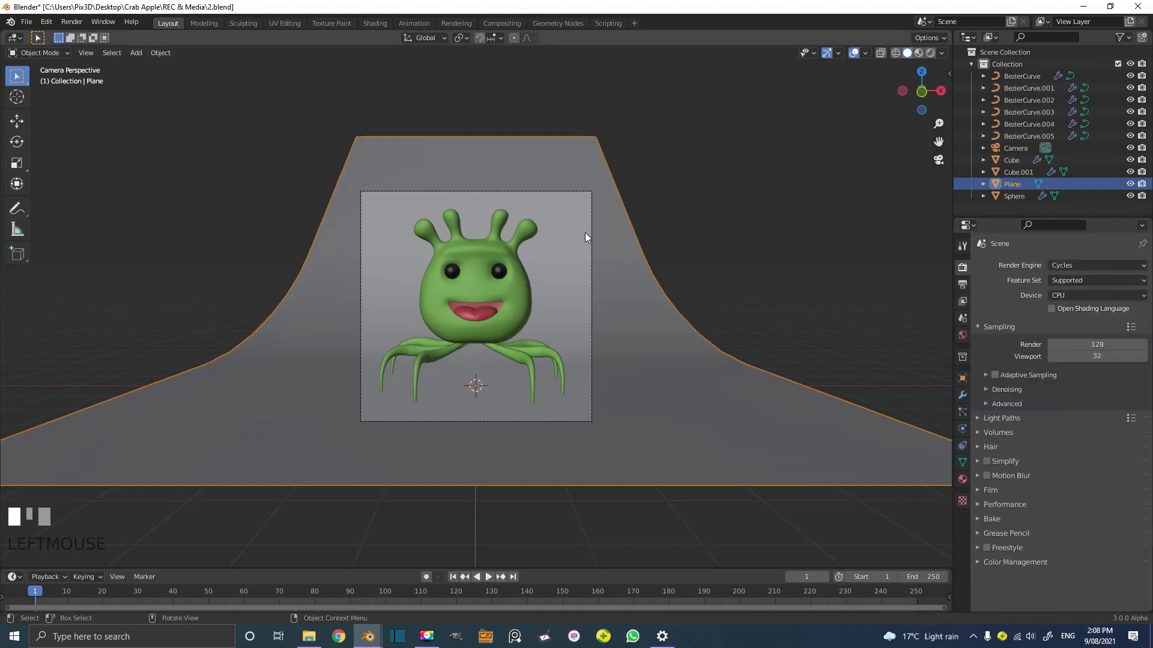
- Refine the backdrop's bevelled bend with additional segments and adjust the view
key("ctrl+b")
left_click_drag(342, 447, 197, 248)
scroll("up", 3)
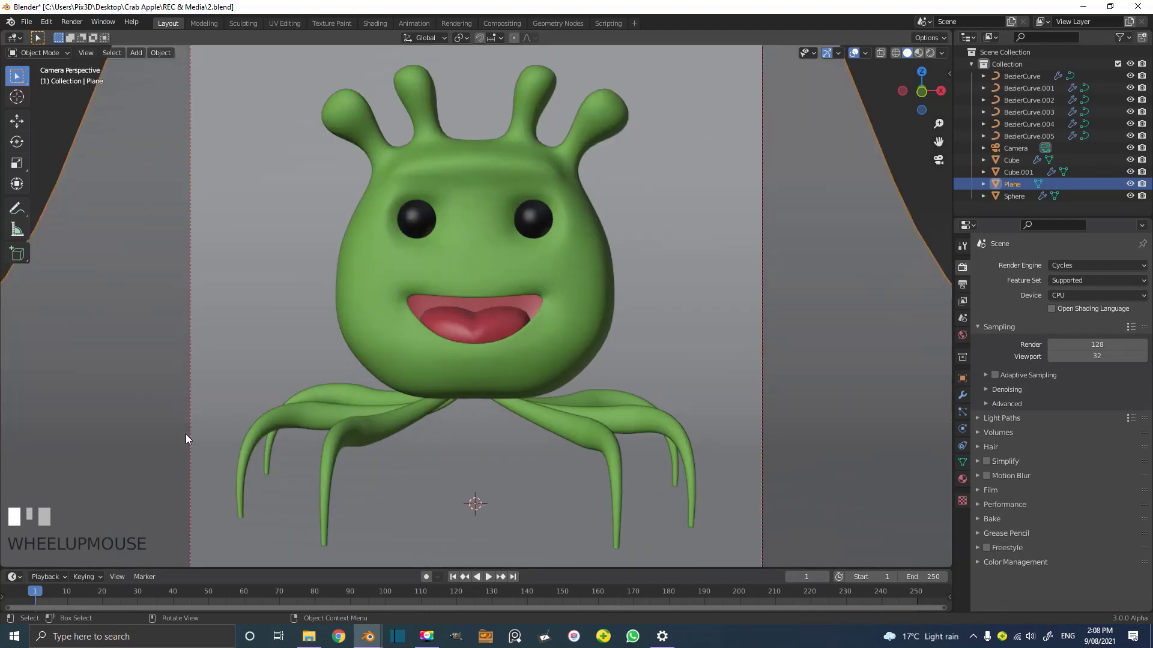
left_click_drag(195, 472, 204, 440)
scroll("down", 3)
left_click_drag(206, 430, 138, 319)
scroll("up", 3)
left_click_drag(134, 376, 134, 413)
scroll("down", 3)
left_click(179, 405)
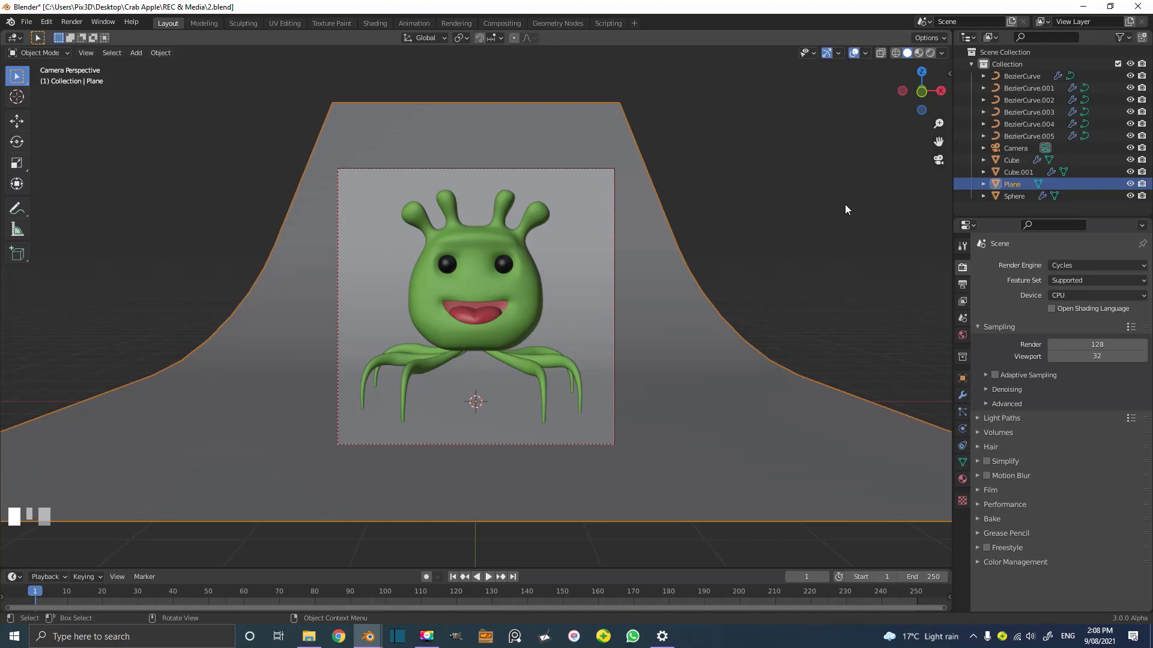
- Set the Cycles device to GPU Compute and save the file
left_click(1064, 298)
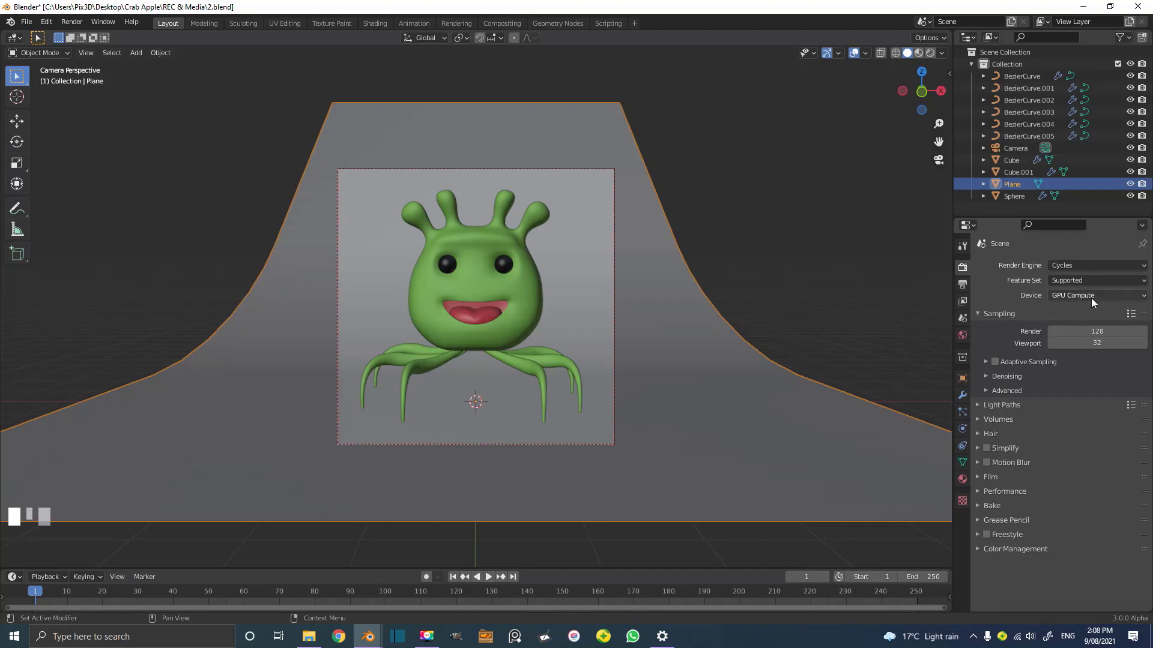
key("ctrl+s")
left_click_drag(677, 263, 650, 173)
- Switch to Rendered shading, add an Area light and raise it straight up above the alien
scroll("down", 3)
key("z")
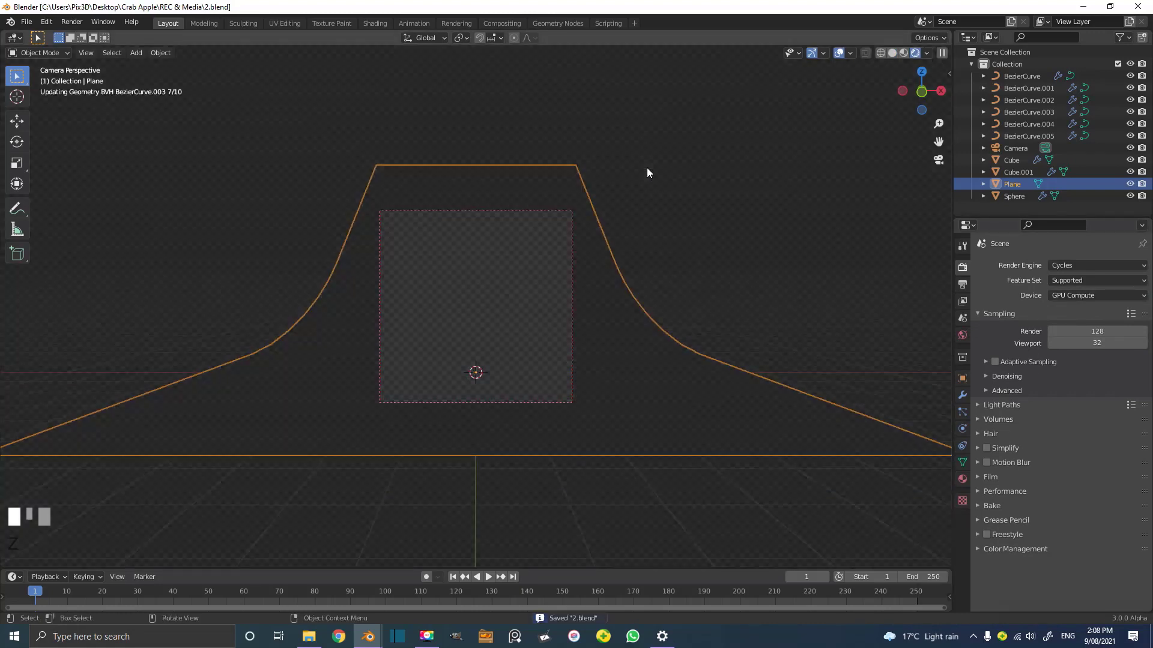
scroll("up", 3)
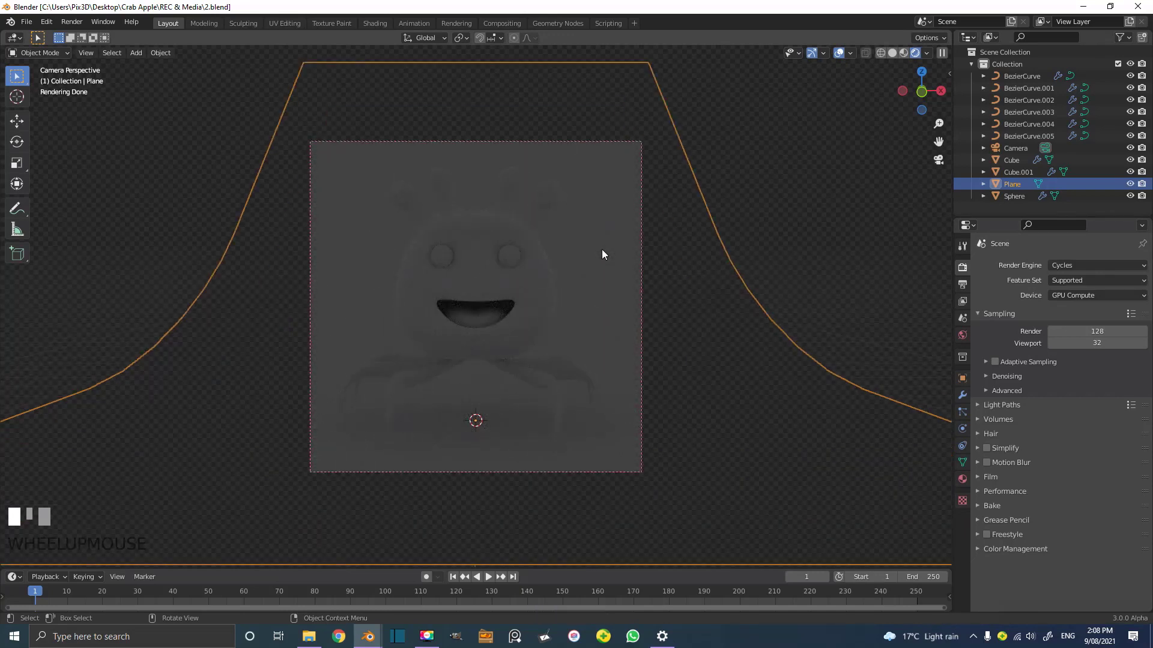
key("shift+a")
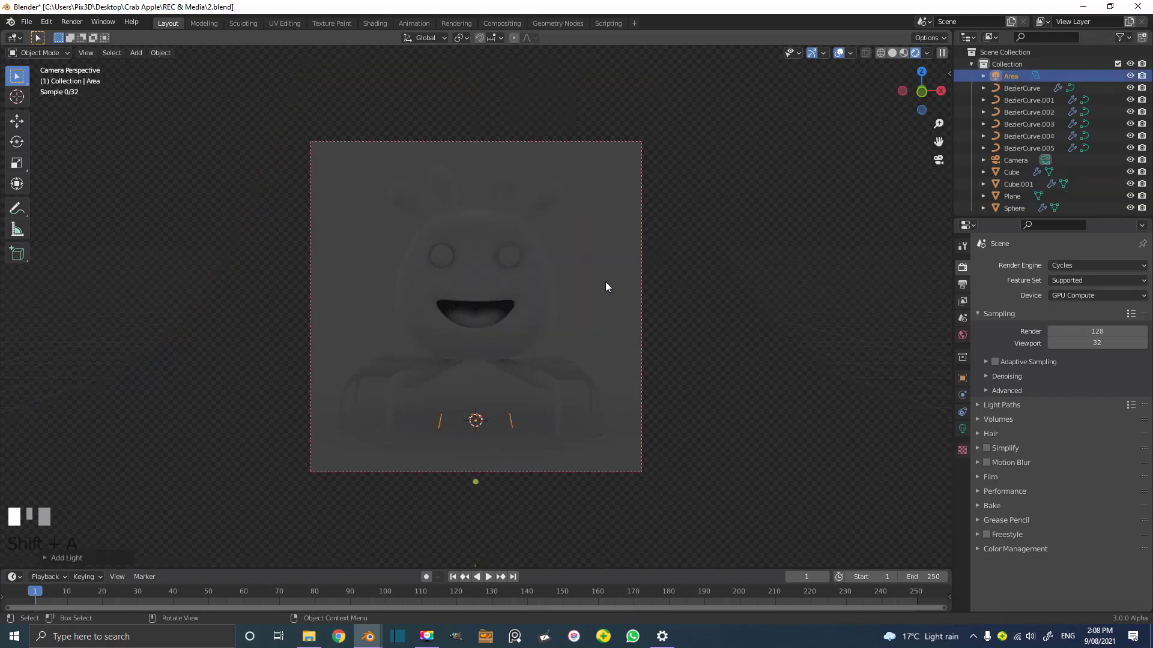
scroll("down", 3)
key("g")
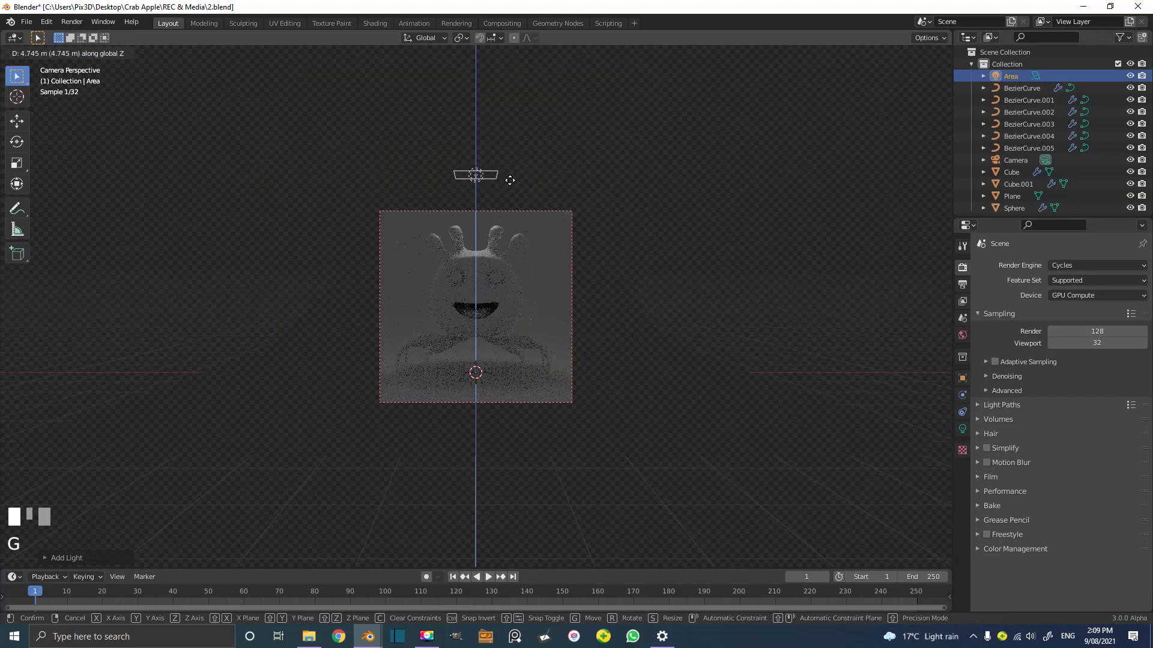
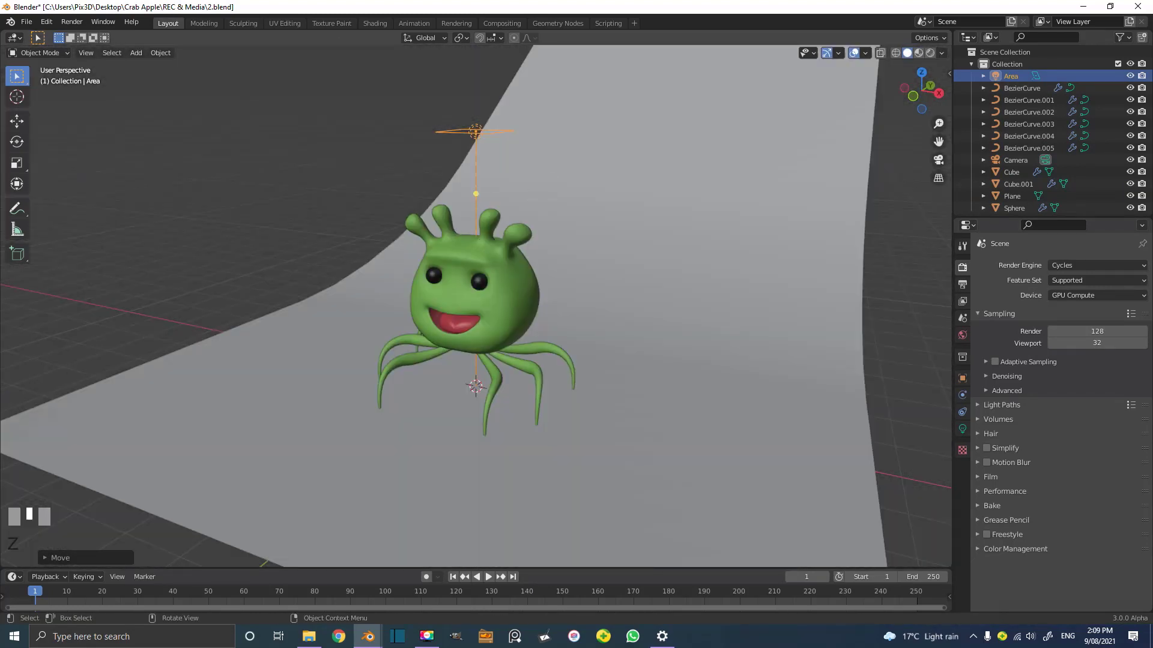
- Set the area light to 92.8 W power and 1.22 m size, tilted down at the alien from upper right
left_click(966, 434)
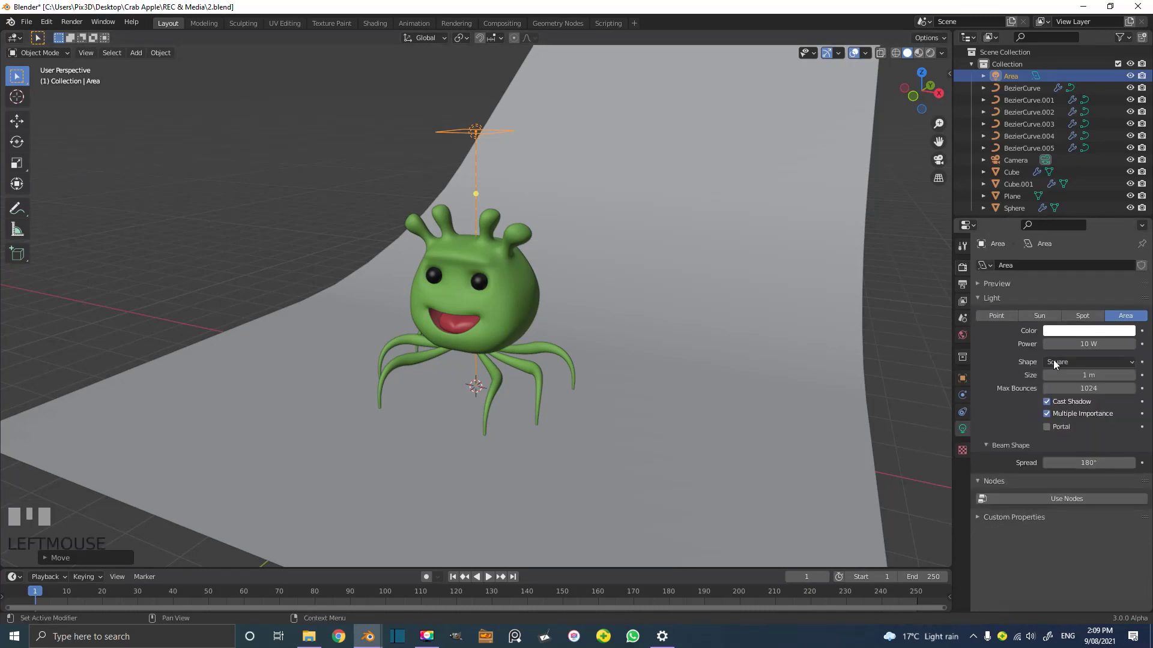
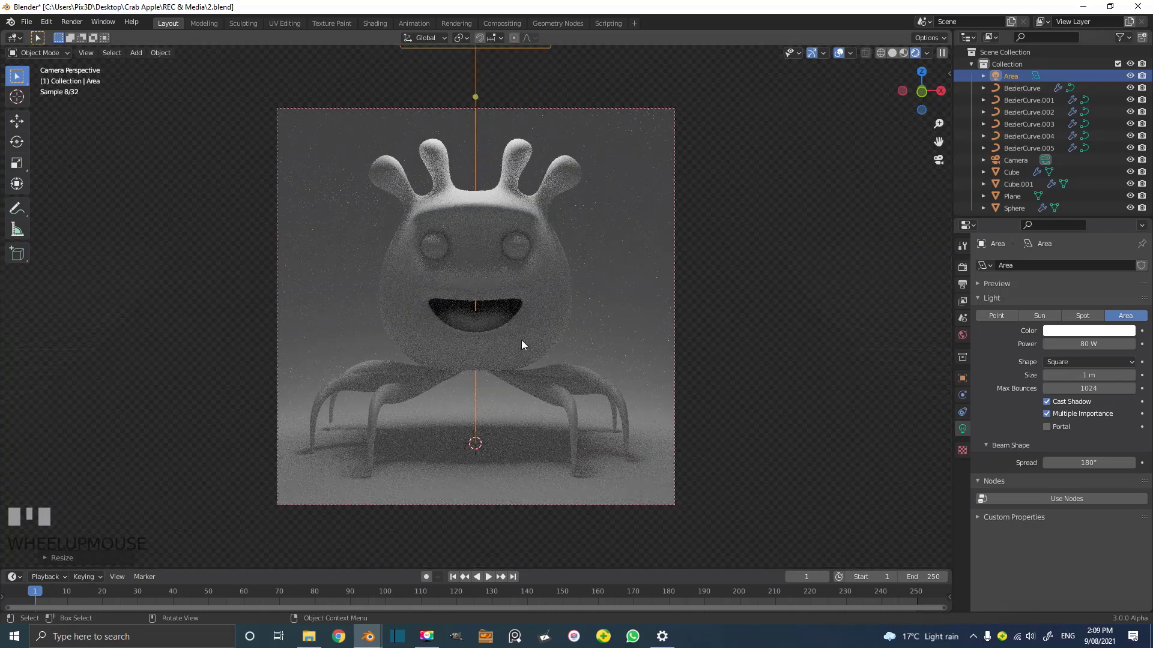
scroll("down", 3)
scroll("down", 3)
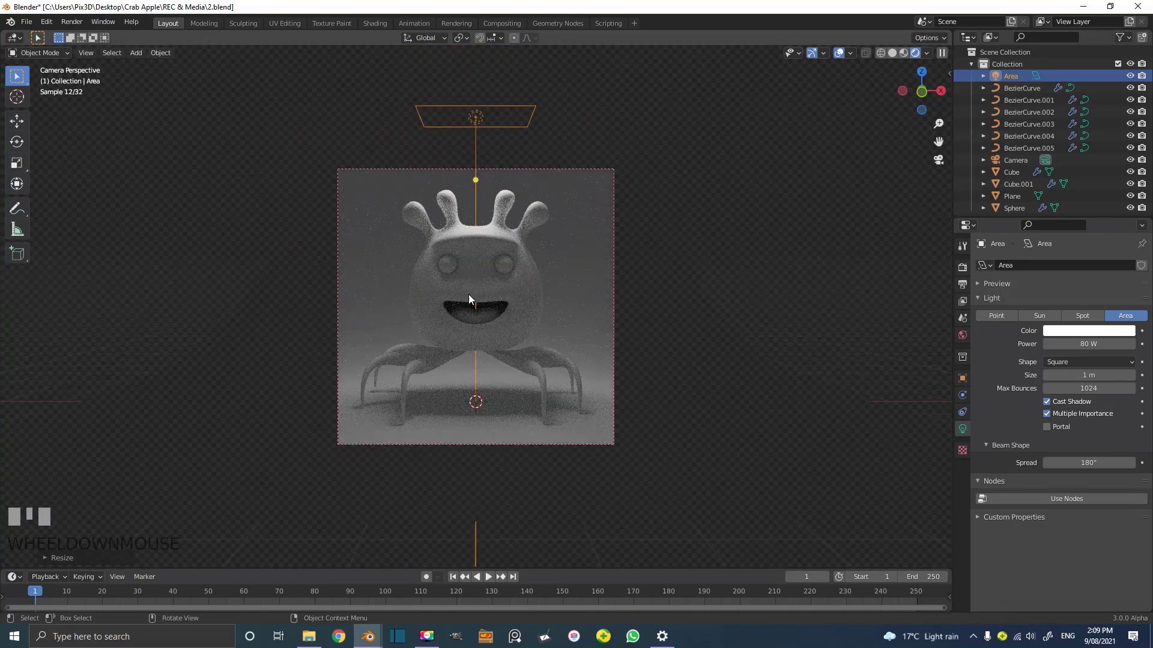
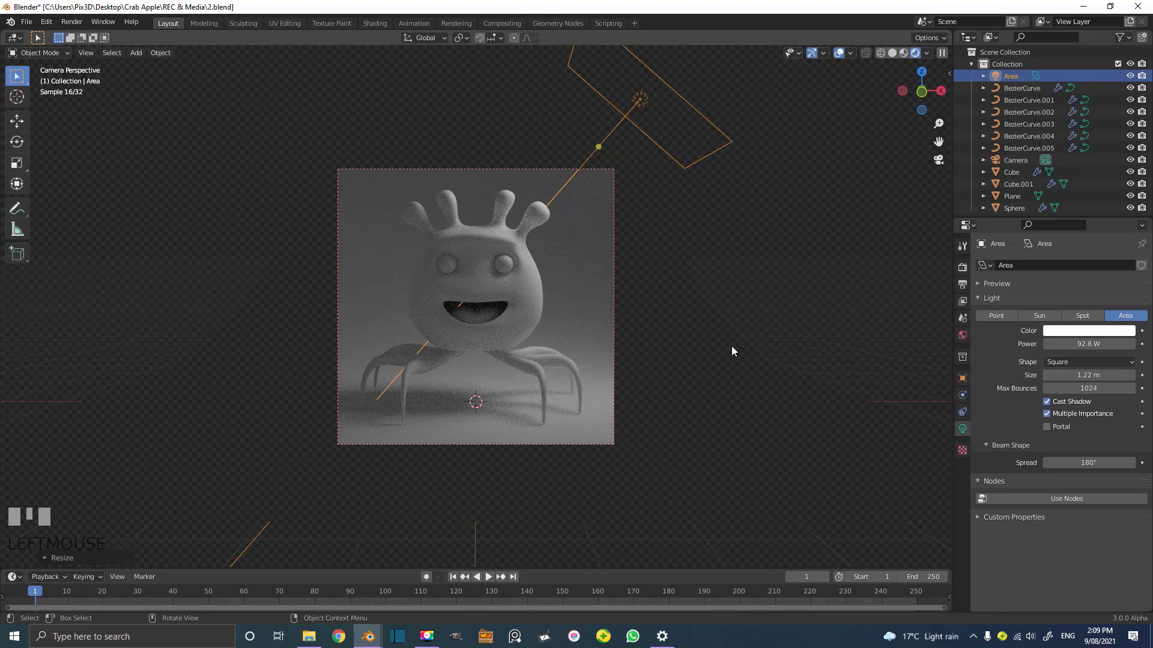
key("s")
right_click(576, 225)
- Duplicate the area light from front view and rotate and place the copy beside the alien
key("KP_1")
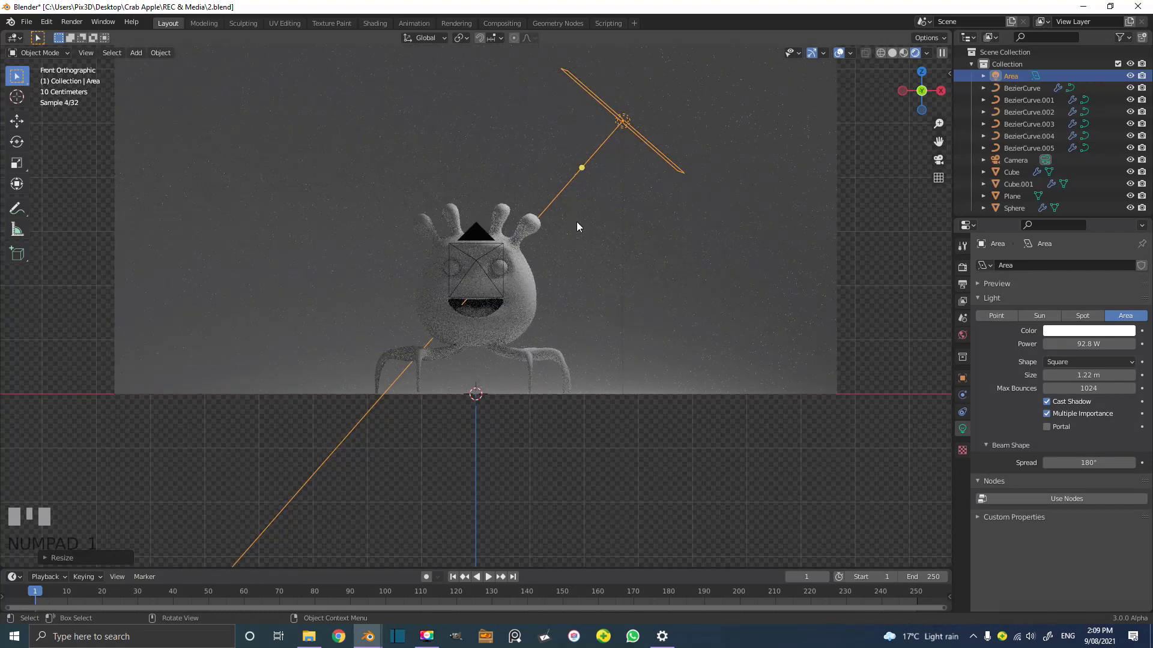
key("shift+d")
left_click(391, 243)
key("t")
key("r")
left_click(713, 457)
key("g")
left_click(630, 476)
- From top view add a second 0.683 m copy angled inward, then check it through the camera in rendered shading
key("KP_7")
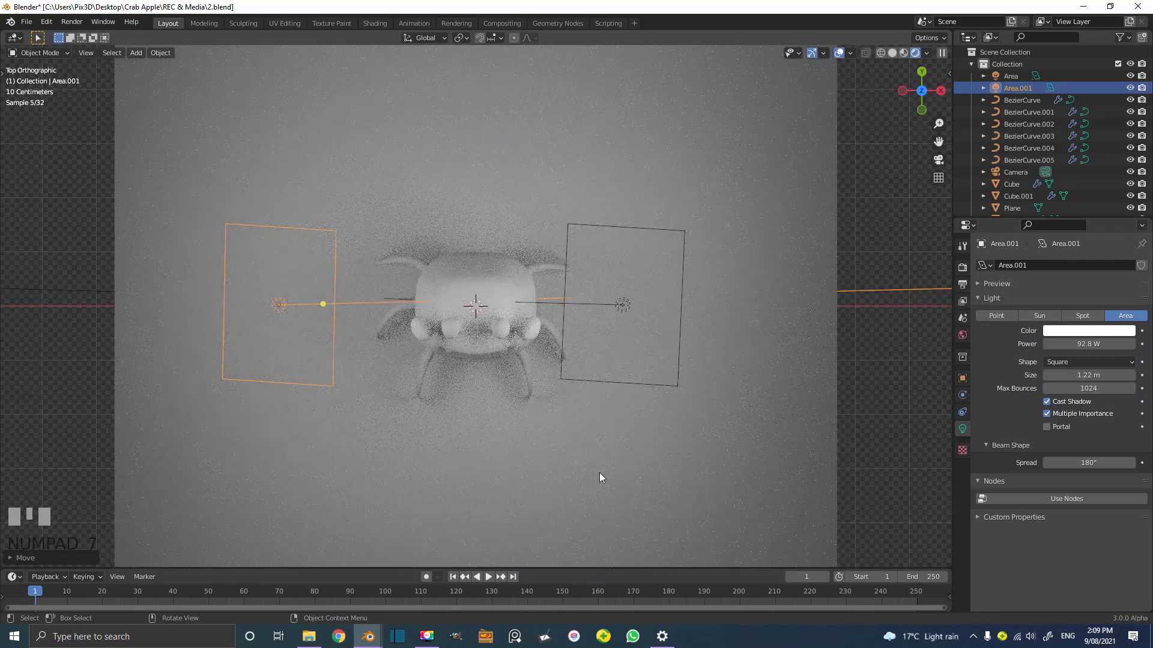
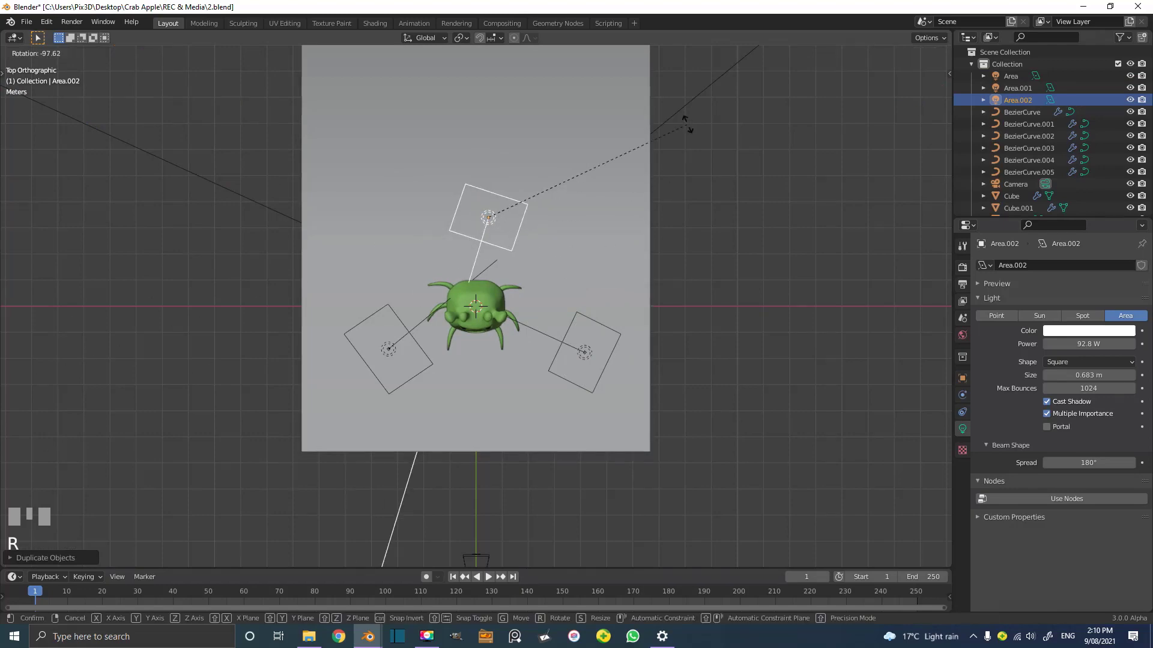
left_click(686, 132)
key("KP_0")
key("z")
scroll("up", 3)
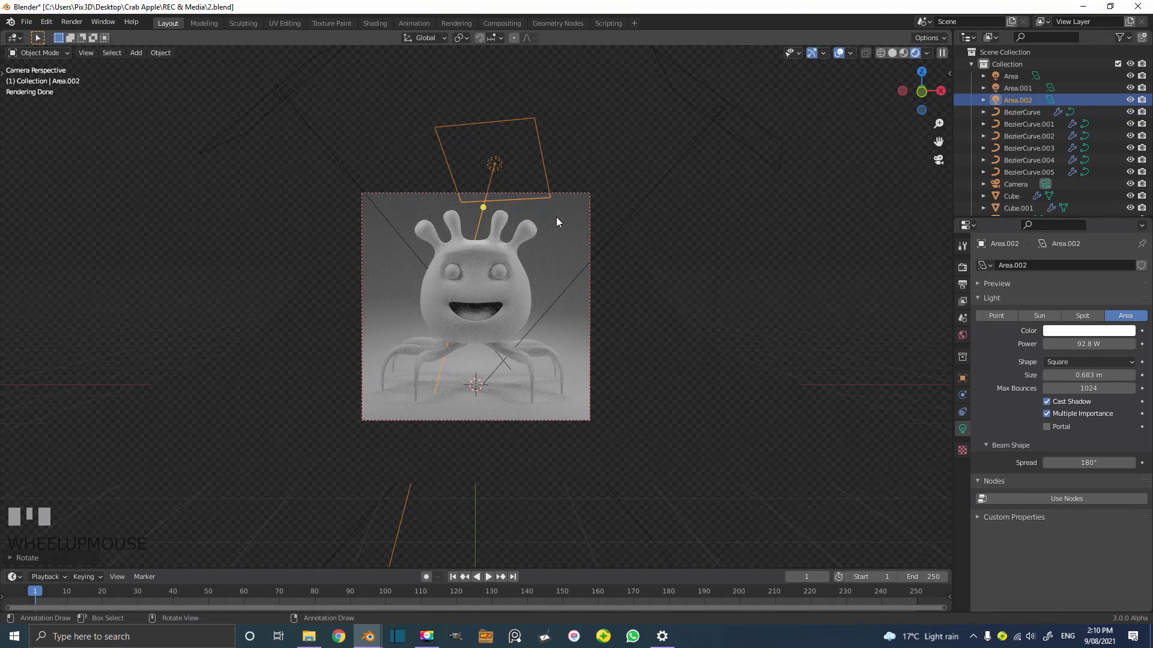
key("z")
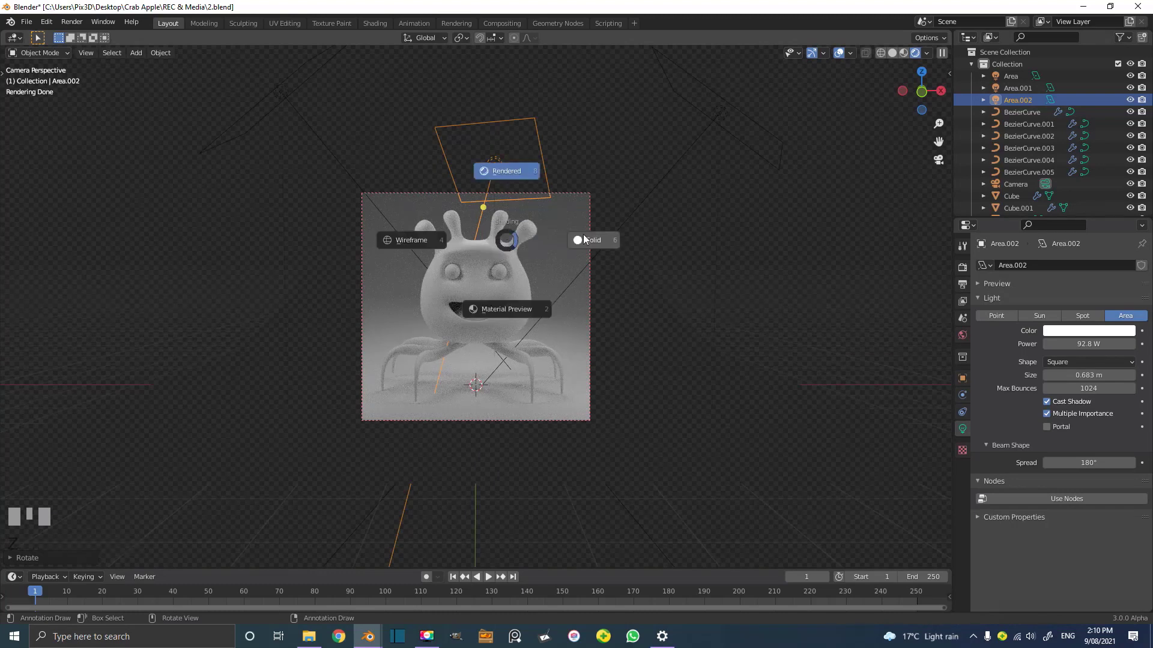
scroll("up", 3)
- Add a point light with 80 W power and 0.49 m radius near the alien
key("shift+a")
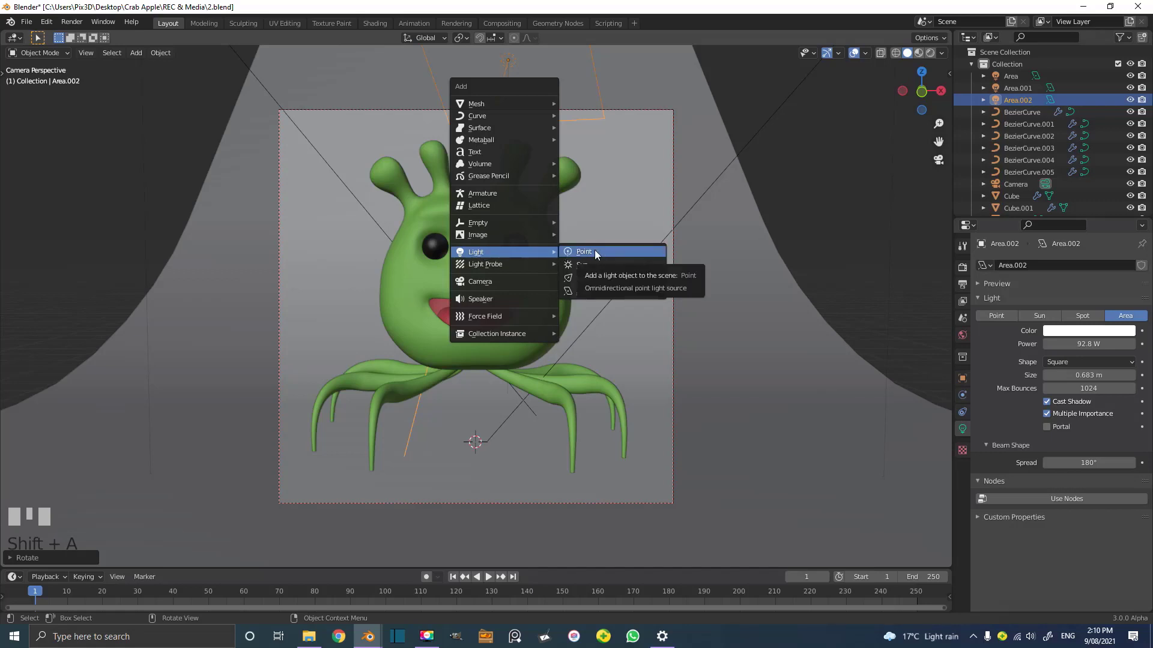
key("g")
left_click(616, 366)
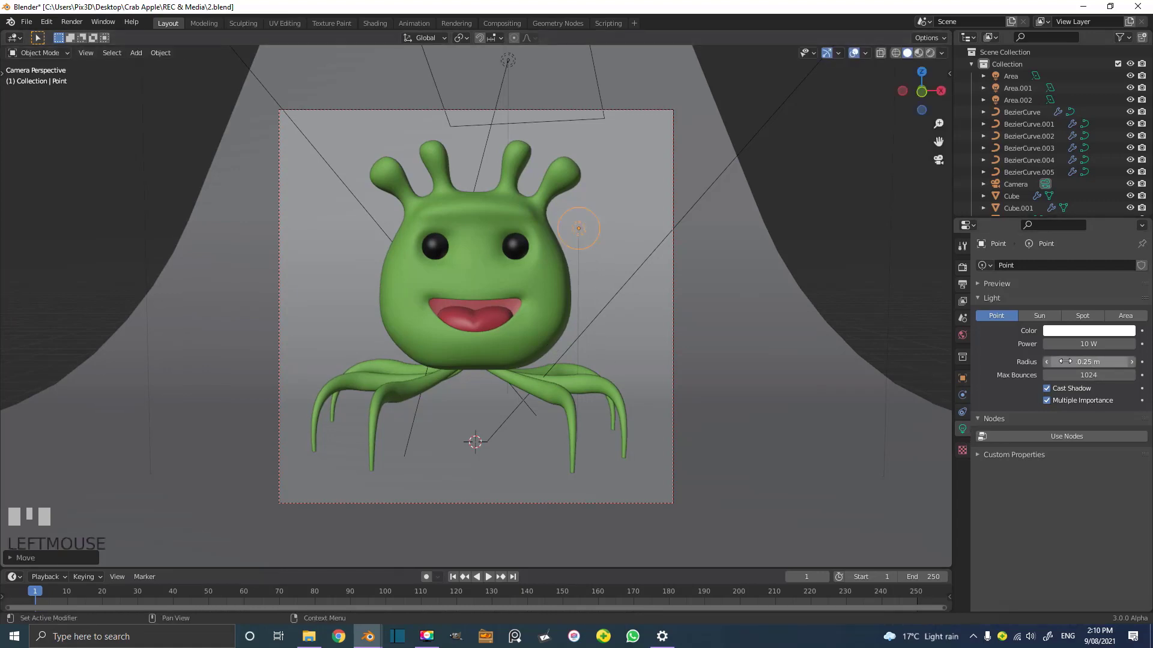
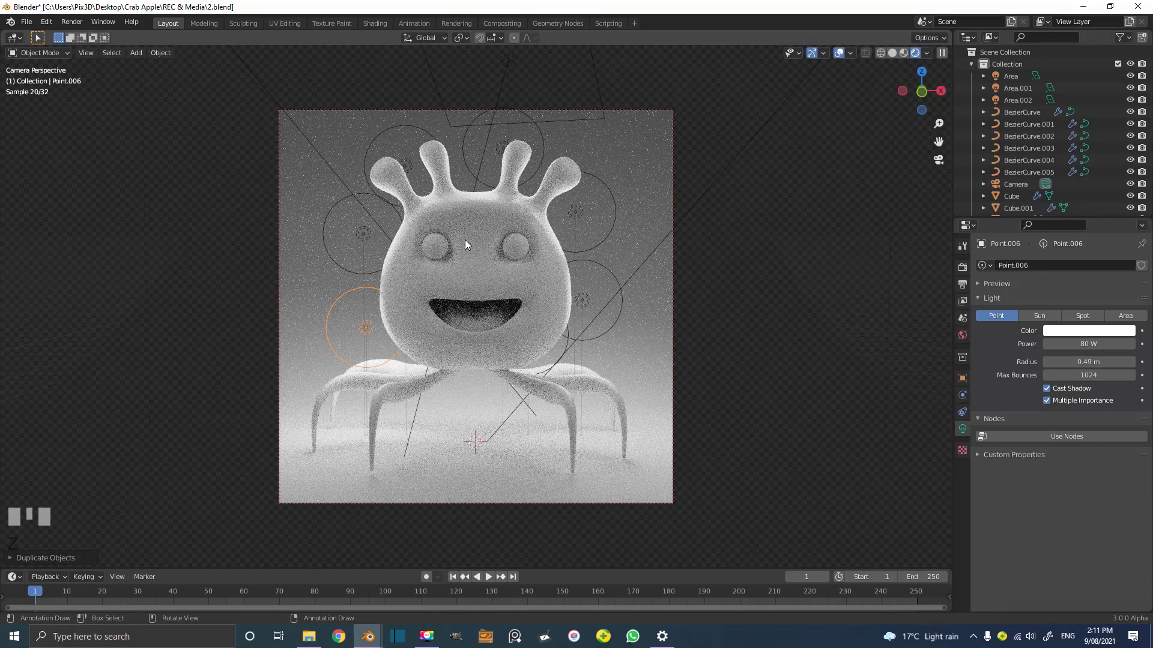
- Duplicate and position several point light copies around the character
key("z")
left_click_drag(367, 310, 394, 364)
scroll("up", 3)
key("g")
left_click(394, 364)
left_click_drag(441, 356, 401, 347)
key("g")
left_click(401, 347)
left_click(404, 348)
scroll("up", 3)
left_click_drag(418, 339, 521, 361)
key("g")
left_click(572, 385)
- Check the camera render with the area light at 100.6 W, return to solid shading and save
key("KP_0")
key("z")
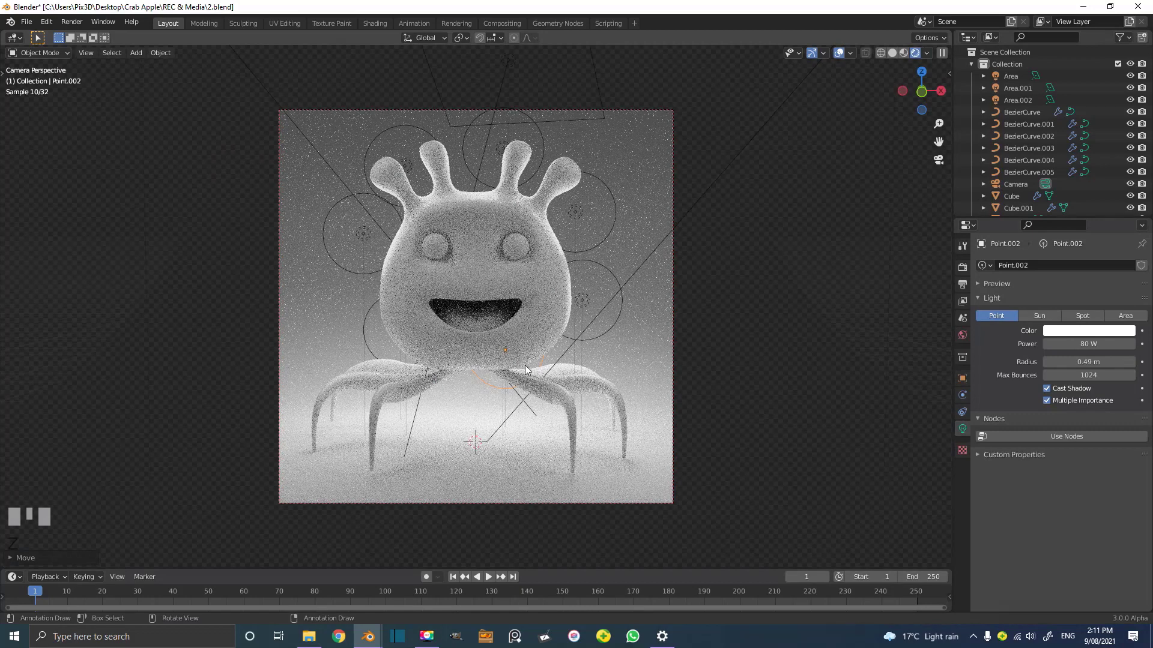
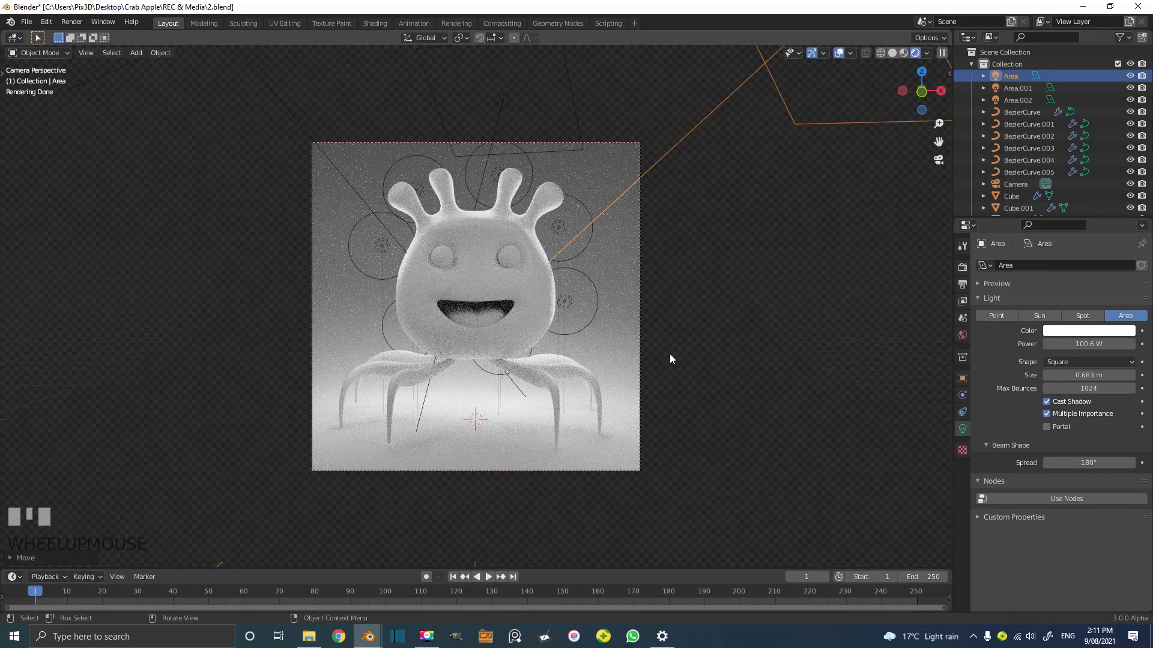
scroll("up", 3)
key("z")
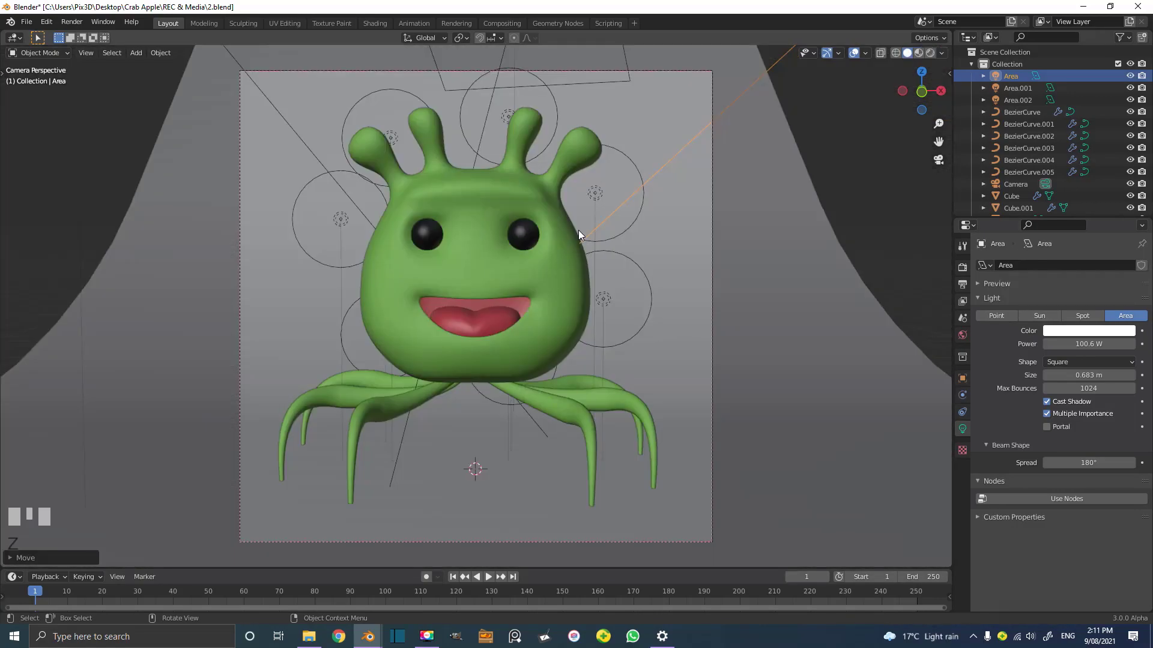
key("ctrl+s")
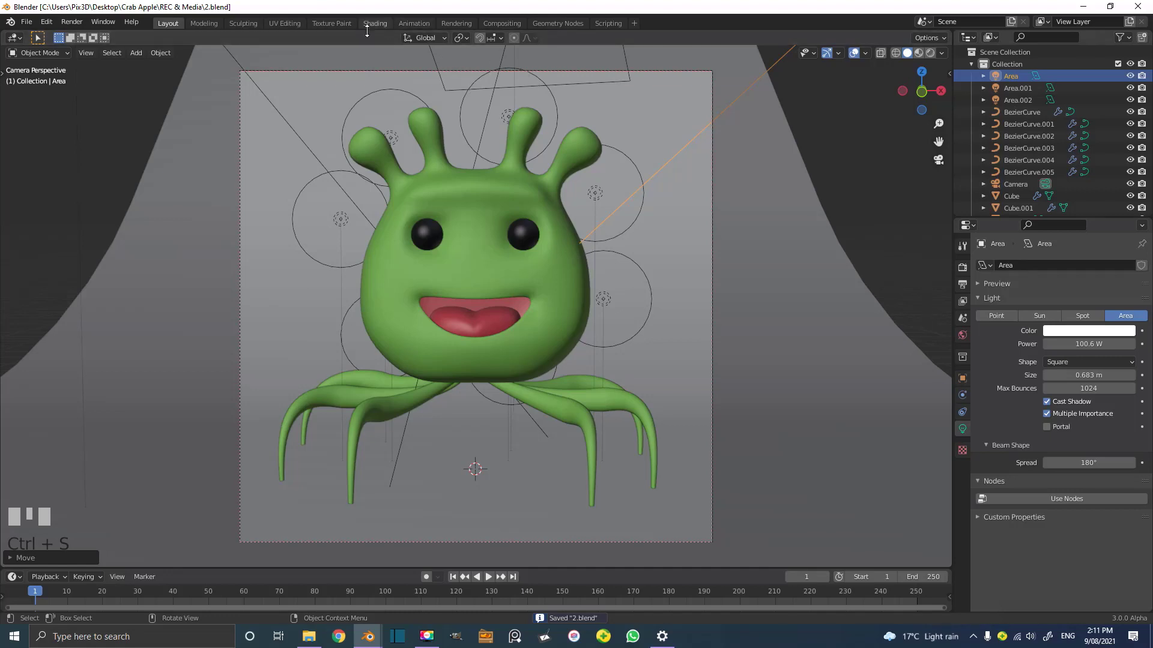
- In the Shading workspace select the alien body and make its skin Principled BSDF render green
left_click(386, 28)
scroll("down", 3)
key("KP_0")
scroll("down", 3)
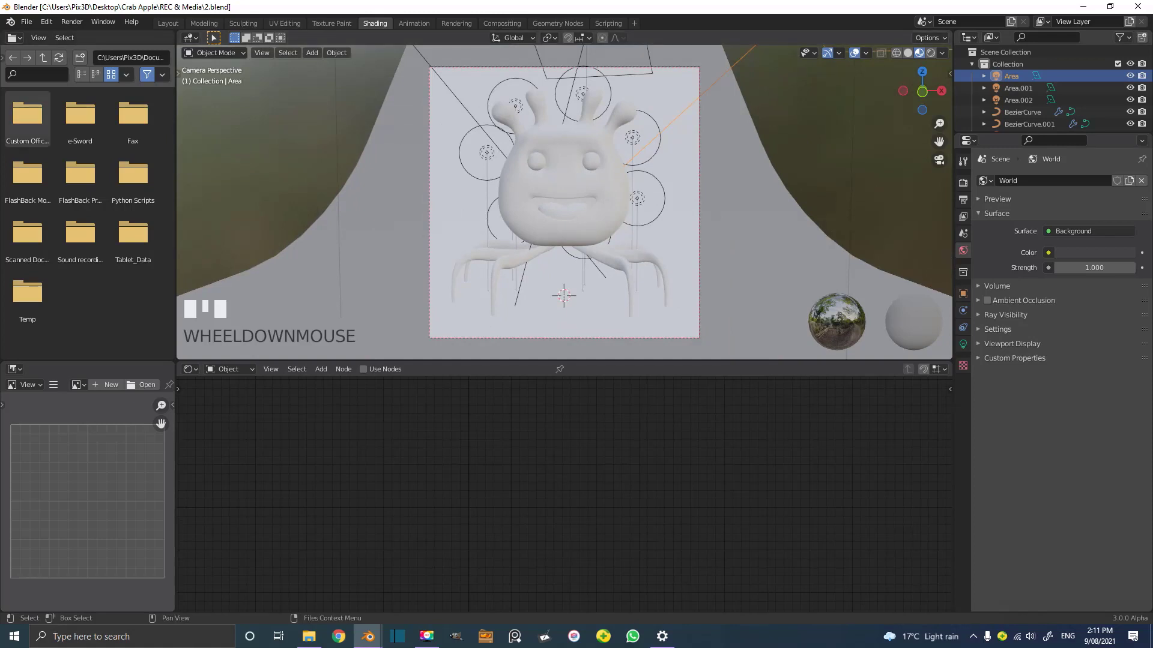
scroll("up", 3)
left_click(626, 188)
scroll("down", 3)
key("z")
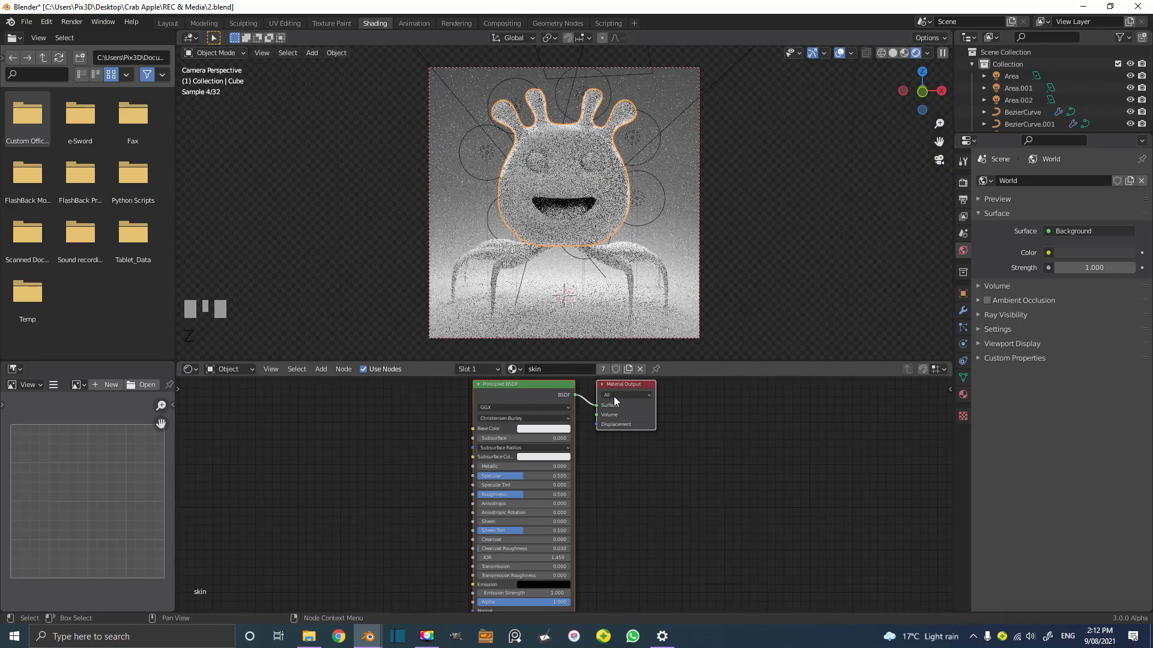
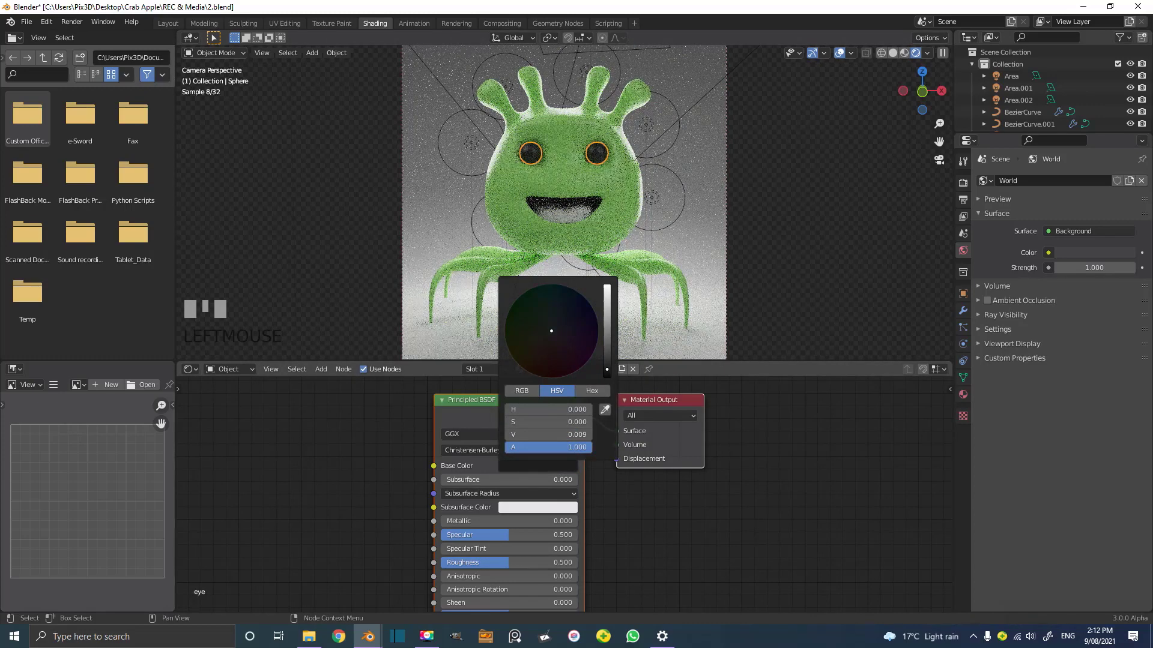
- Set the eye material's Base Color to black with Roughness 0.141 and return to solid shading
left_click(524, 566)
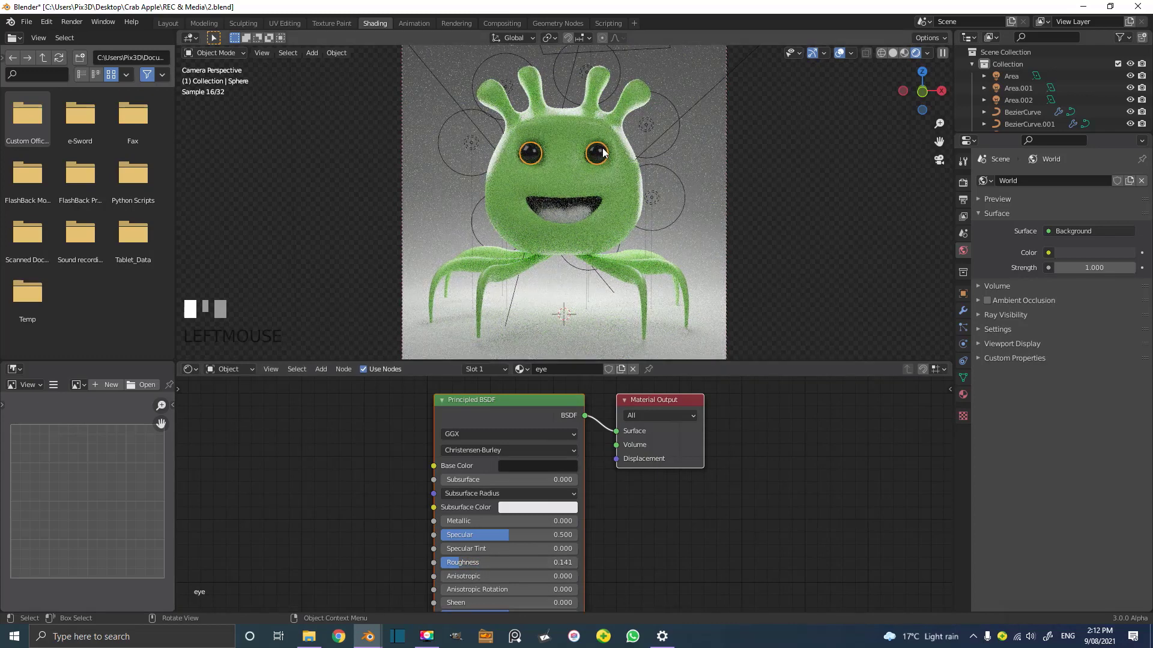
key("z")
scroll("up", 3)
- Set the TONGUE material to pinkish red with Roughness 0.35 and check it in the rendered preview
scroll("up", 3)
left_click_drag(589, 218, 561, 378)
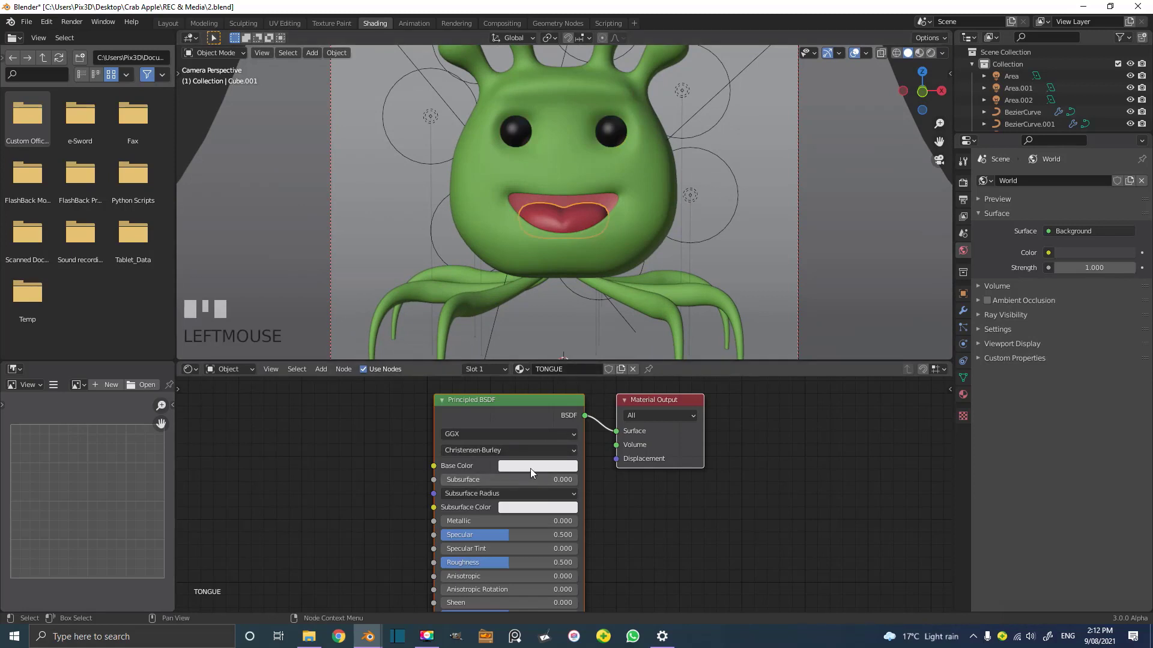
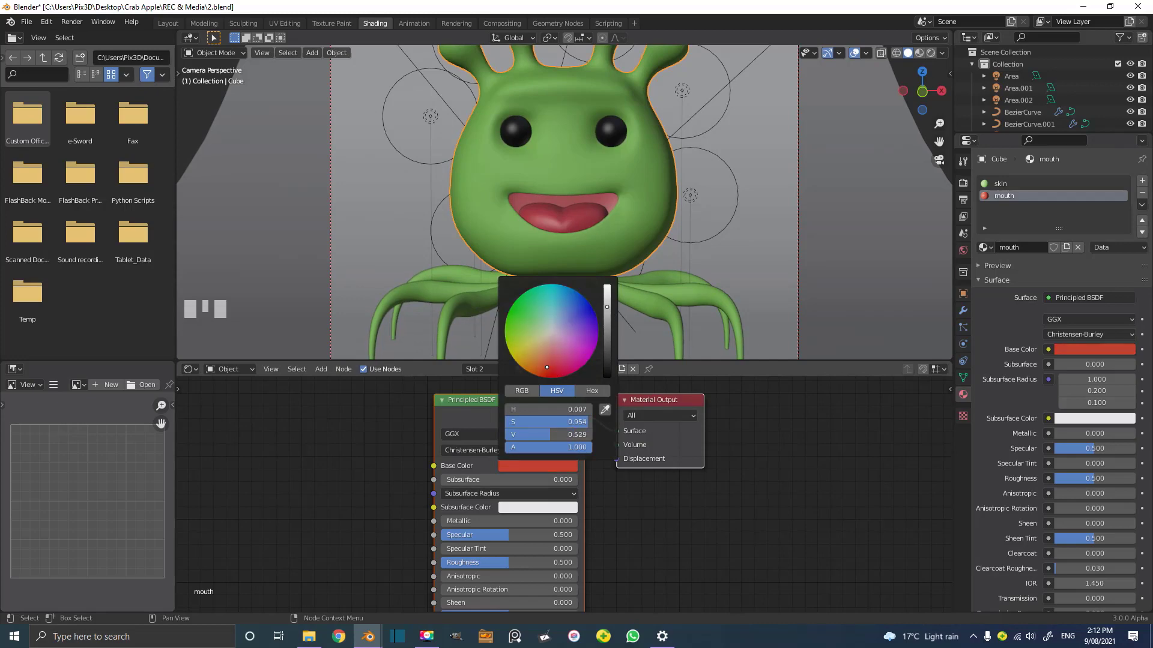
scroll("down", 3)
key("z")
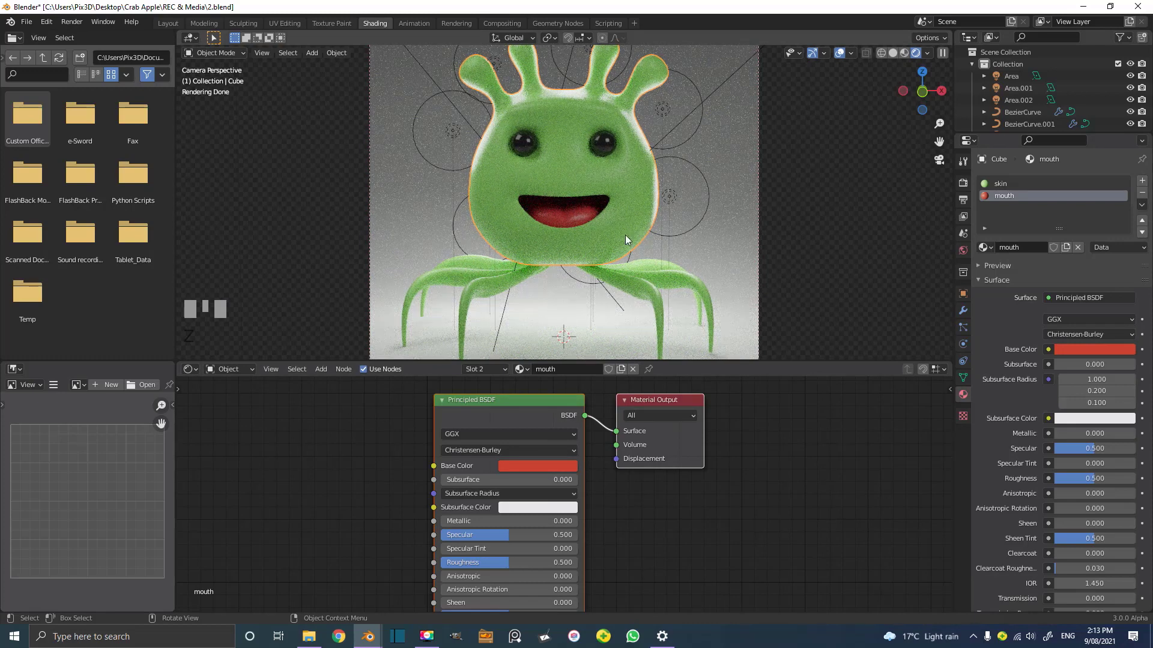
left_click(578, 222)
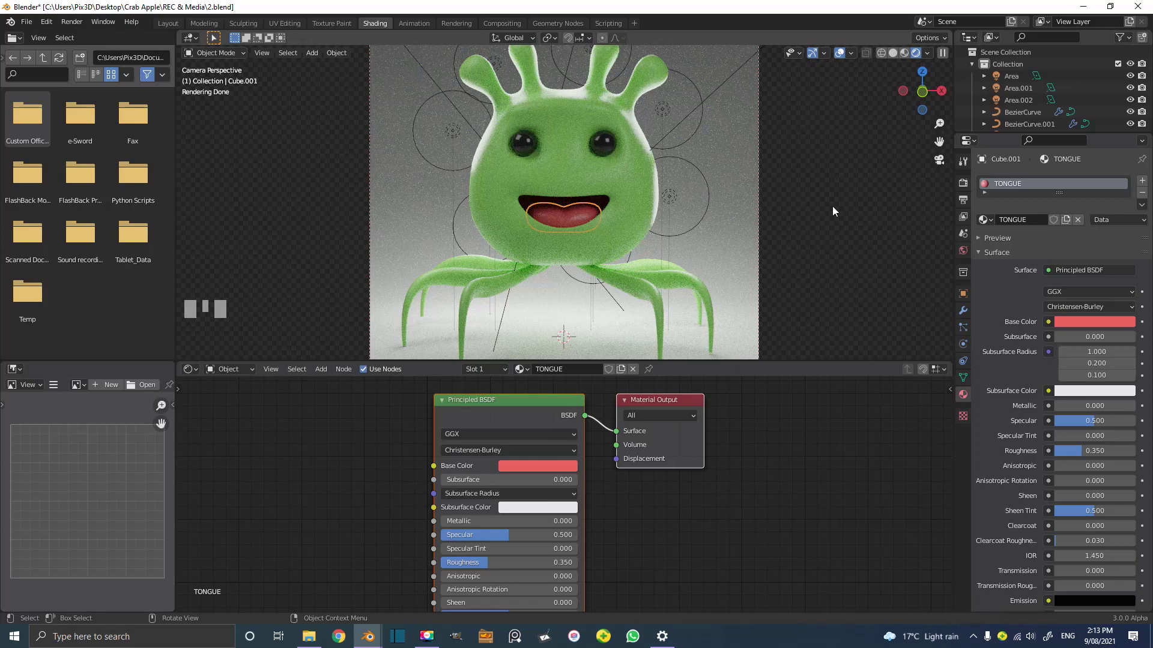
- Switch to Solid shading and select the alien body to show its skin and mouth material slots
key("z")
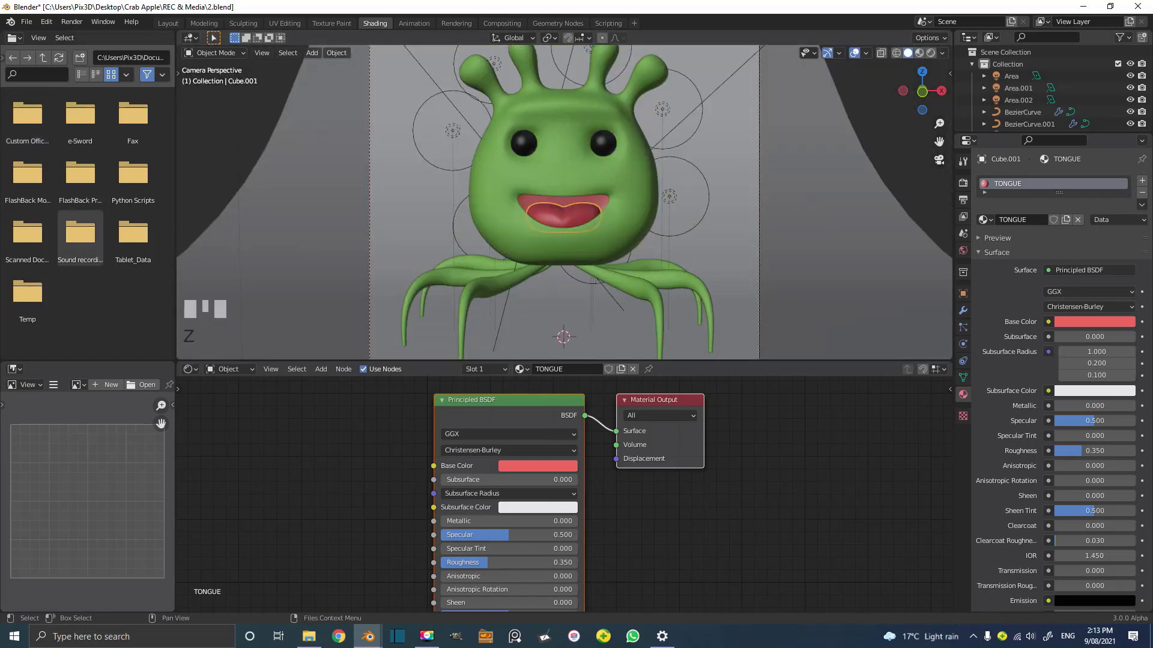
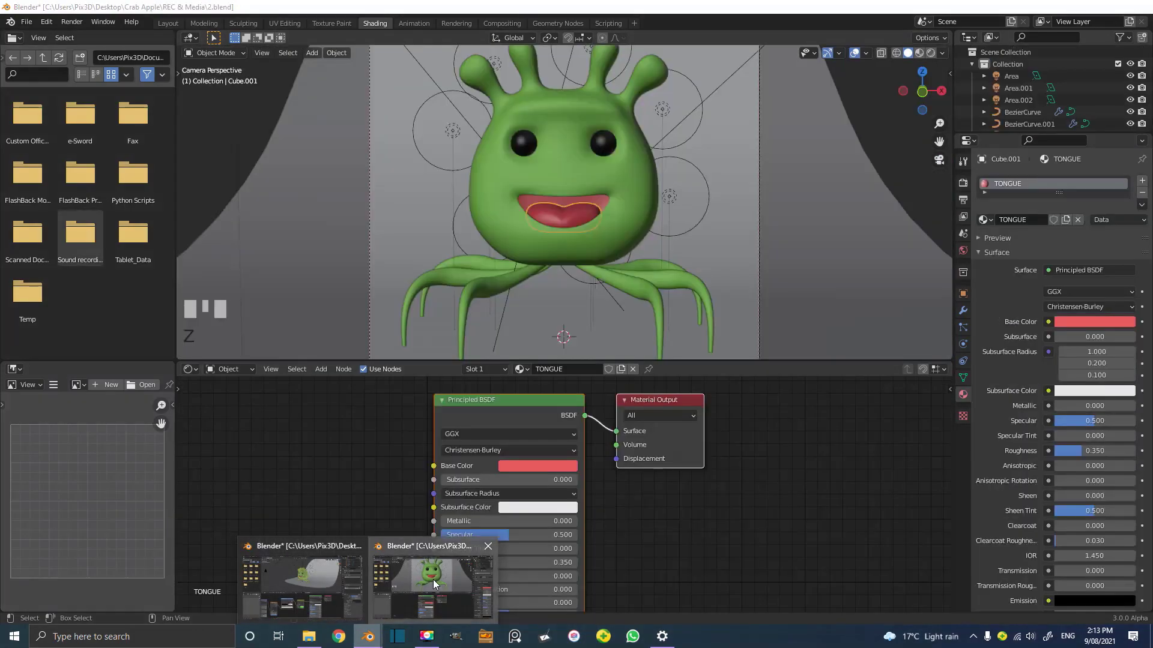
scroll("up", 3)
left_click(635, 174)
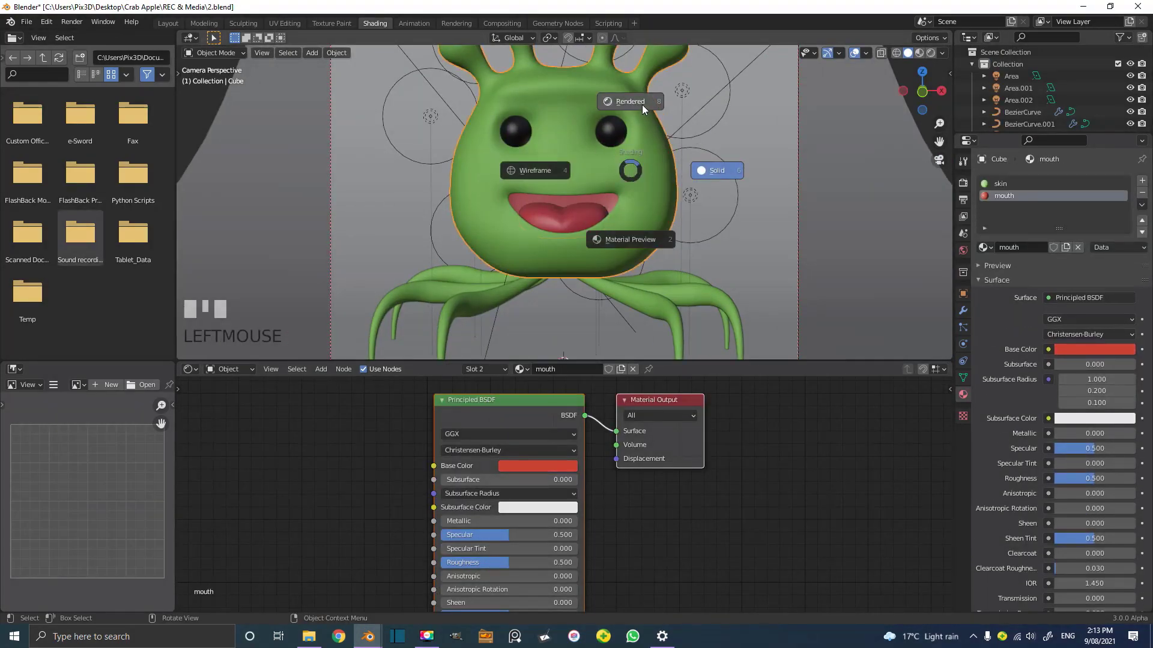
- In Rendered view give the backdrop Plane a new material and set its Base Color to light grey
key("z")
scroll("down", 3)
left_click(708, 144)
scroll("down", 3)
key("g")
right_click(574, 359)
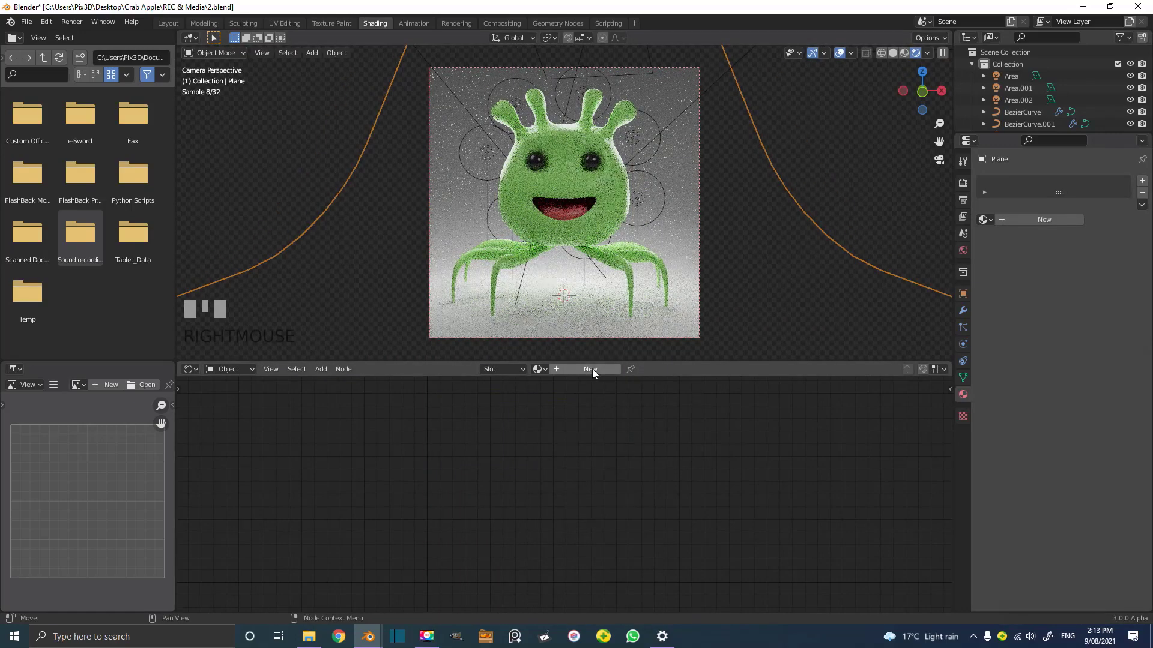
left_click_drag(597, 375, 553, 474)
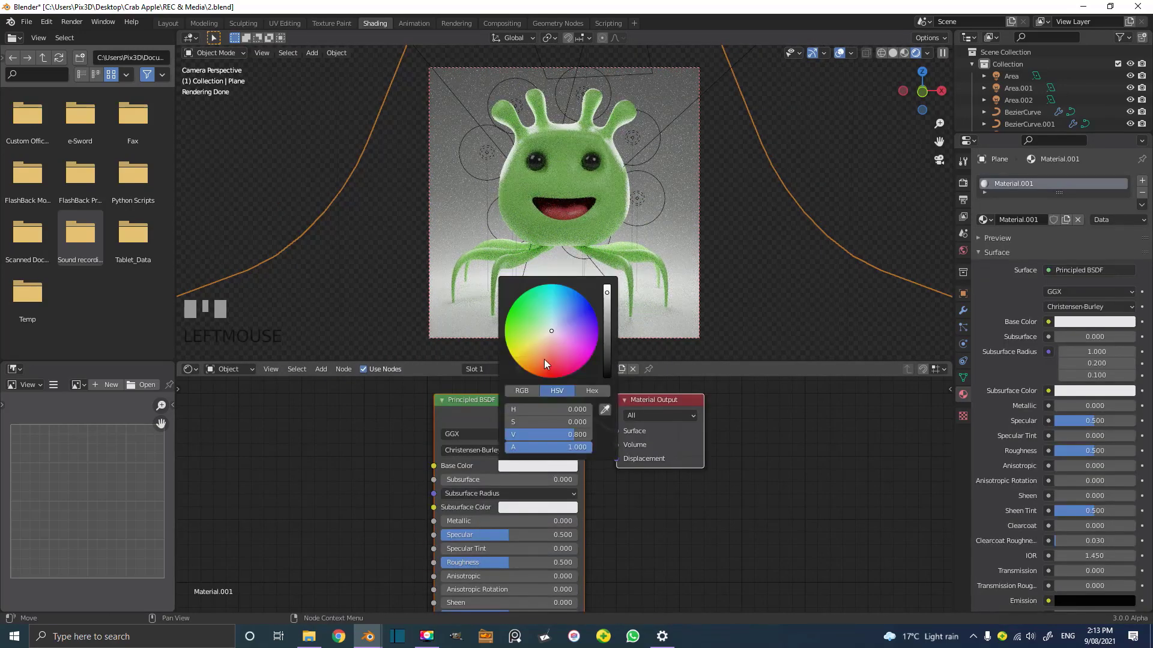
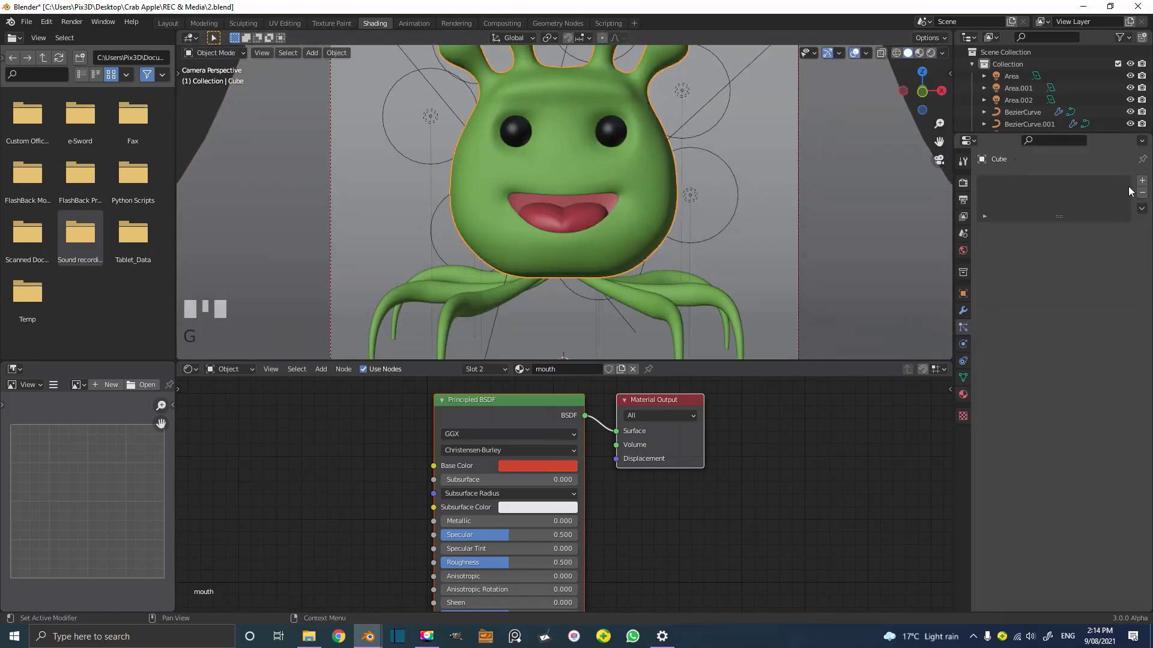
- Add a Hair-type particle system so long strands cover the alien's body
left_click_drag(1147, 185, 1100, 252)
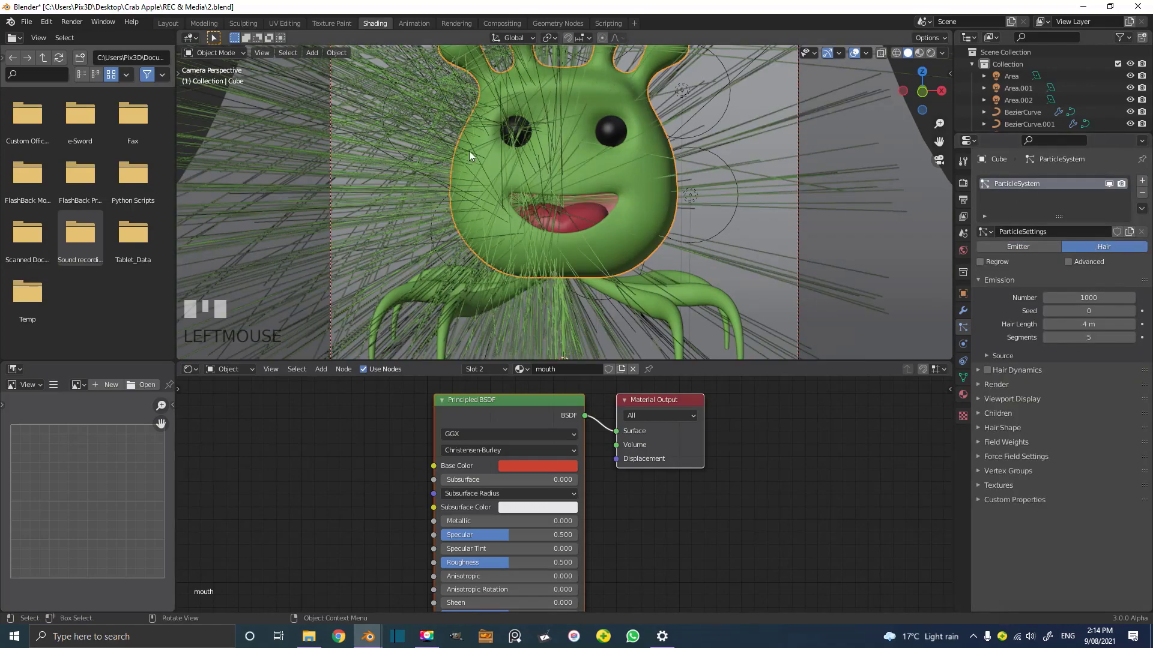
scroll("down", 3)
left_click_drag(578, 177, 1054, 390)
scroll("up", 3)
scroll("down", 3)
- Enable the Advanced hair options and expand the emission Source settings, inspecting the hairy body
left_click(1054, 390)
scroll("down", 3)
left_click_drag(664, 235, 1072, 269)
scroll("up", 3)
scroll("up", 3)
scroll("up", 3)
scroll("up", 3)
scroll("up", 3)
scroll("up", 3)
scroll("up", 3)
scroll("up", 3)
left_click_drag(1073, 268, 1025, 314)
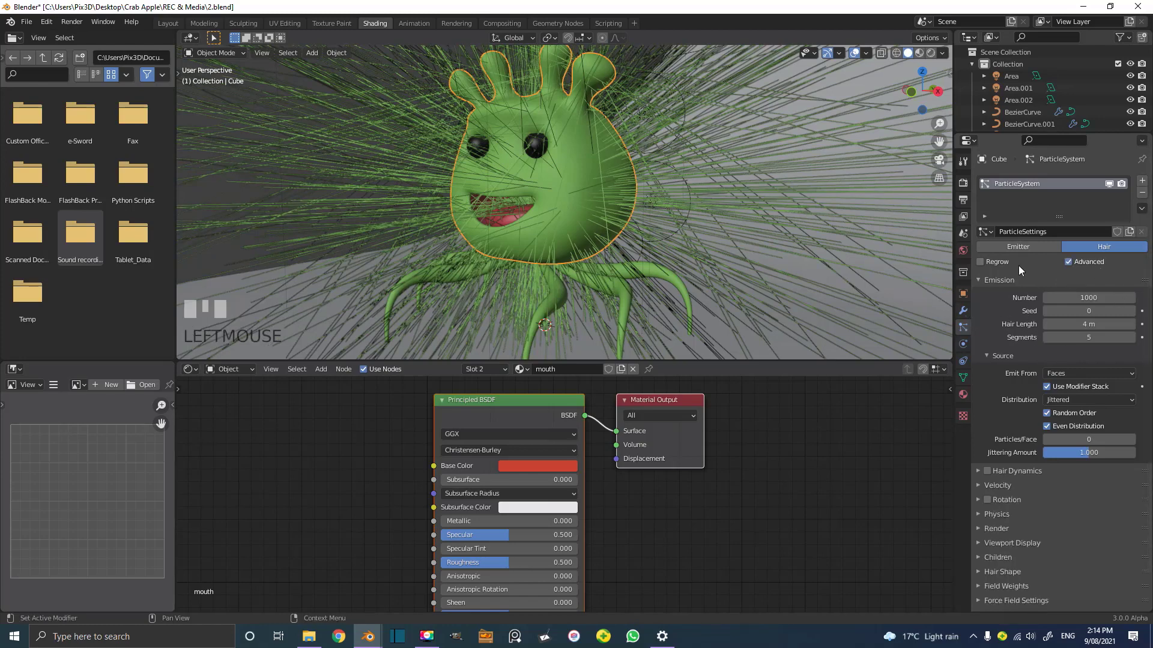
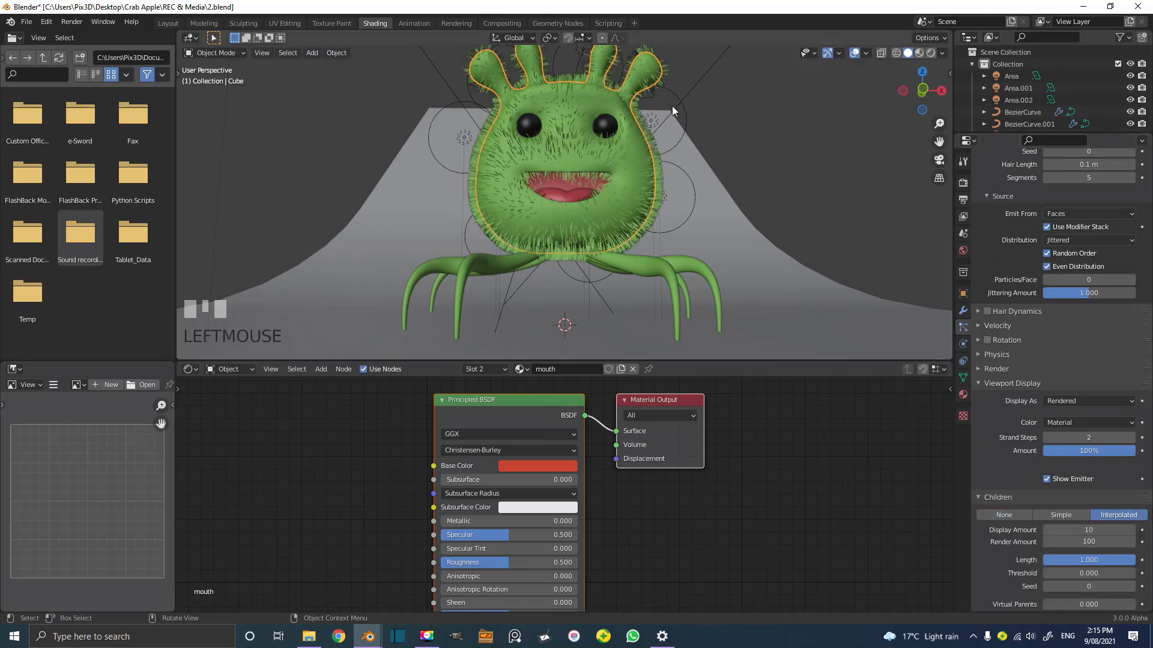
- Set hair length 0.1 m with Interpolated children, 30 displayed and 100 rendered, checking fur near the eyes
scroll("up", 3)
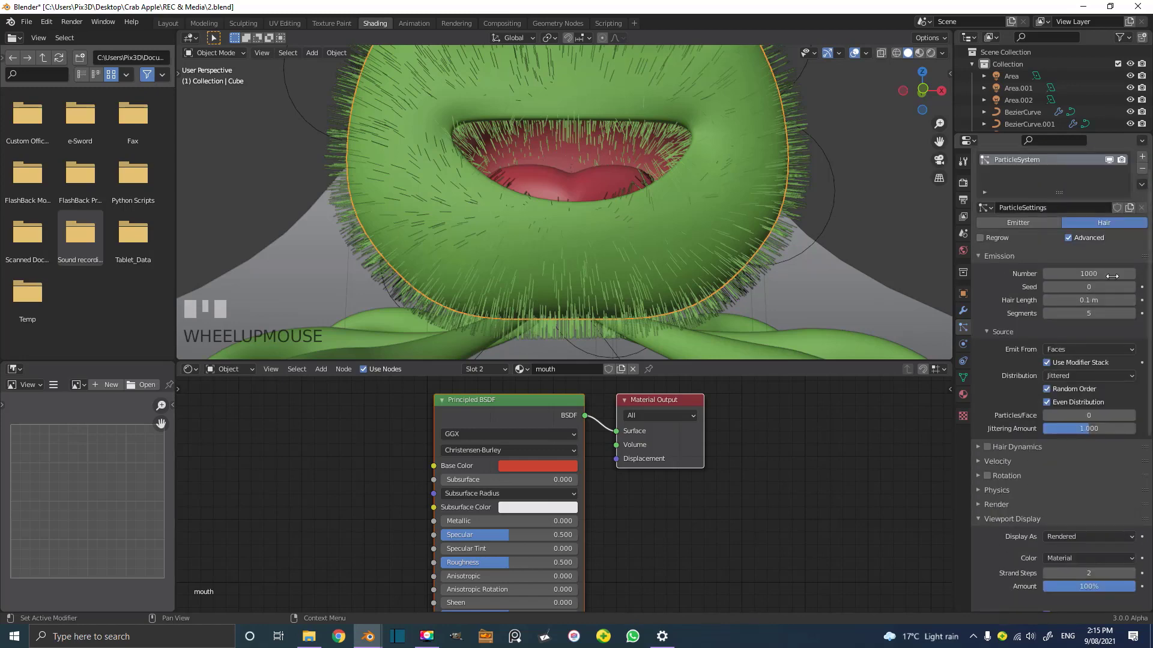
left_click_drag(570, 180, 674, 252)
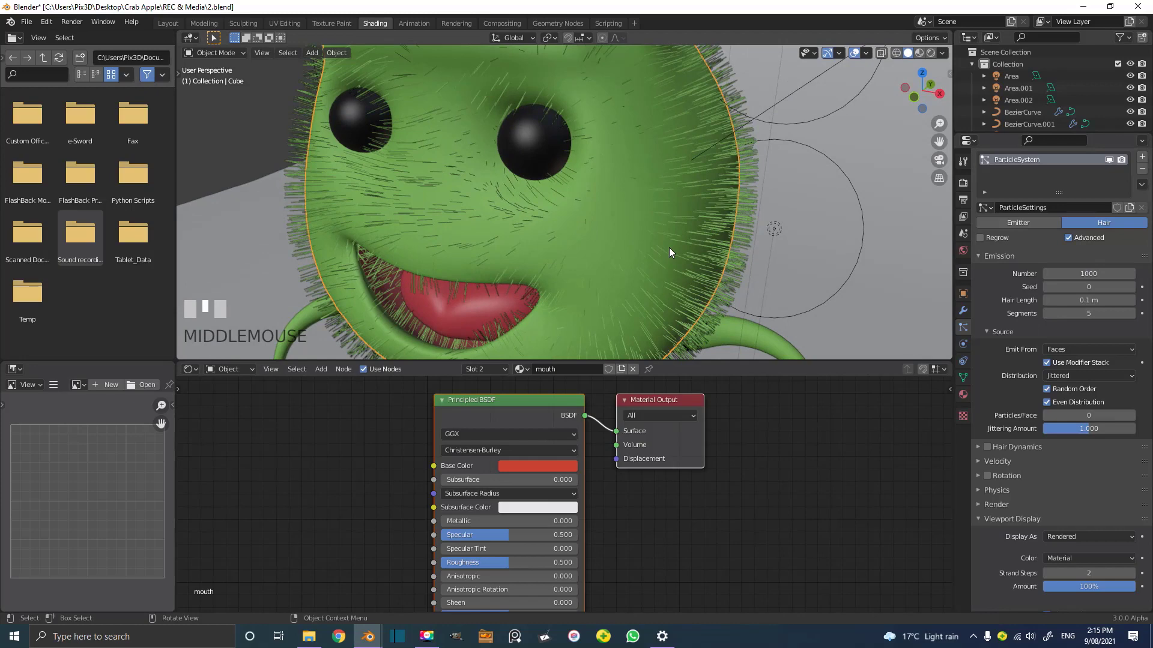
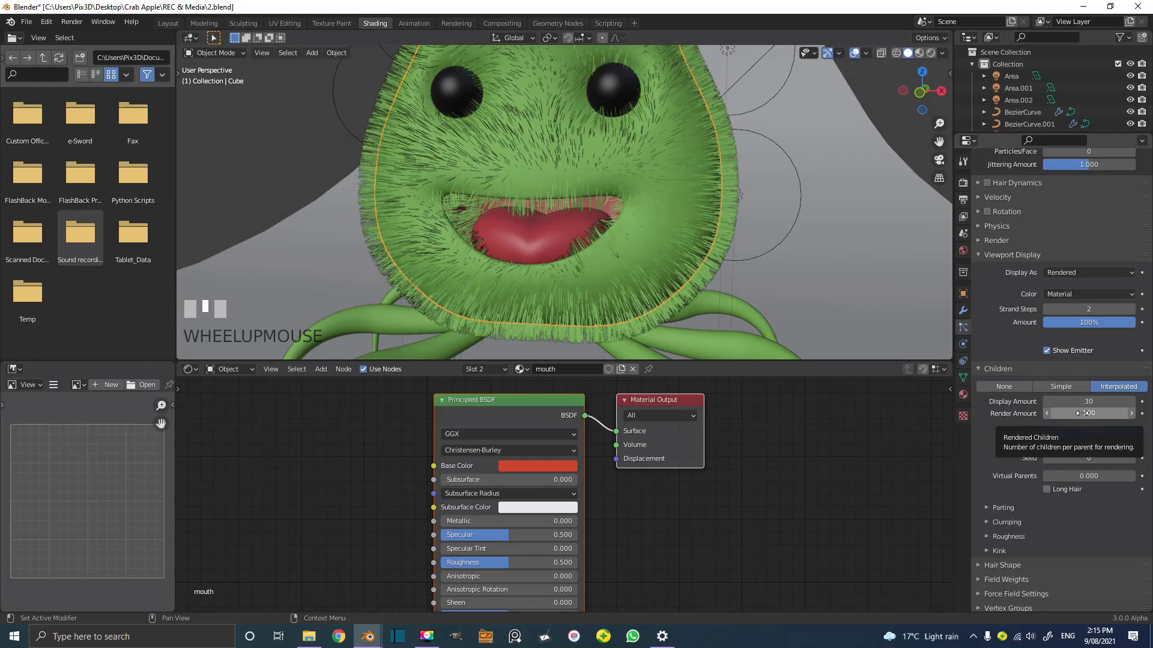
middle_click(633, 179)
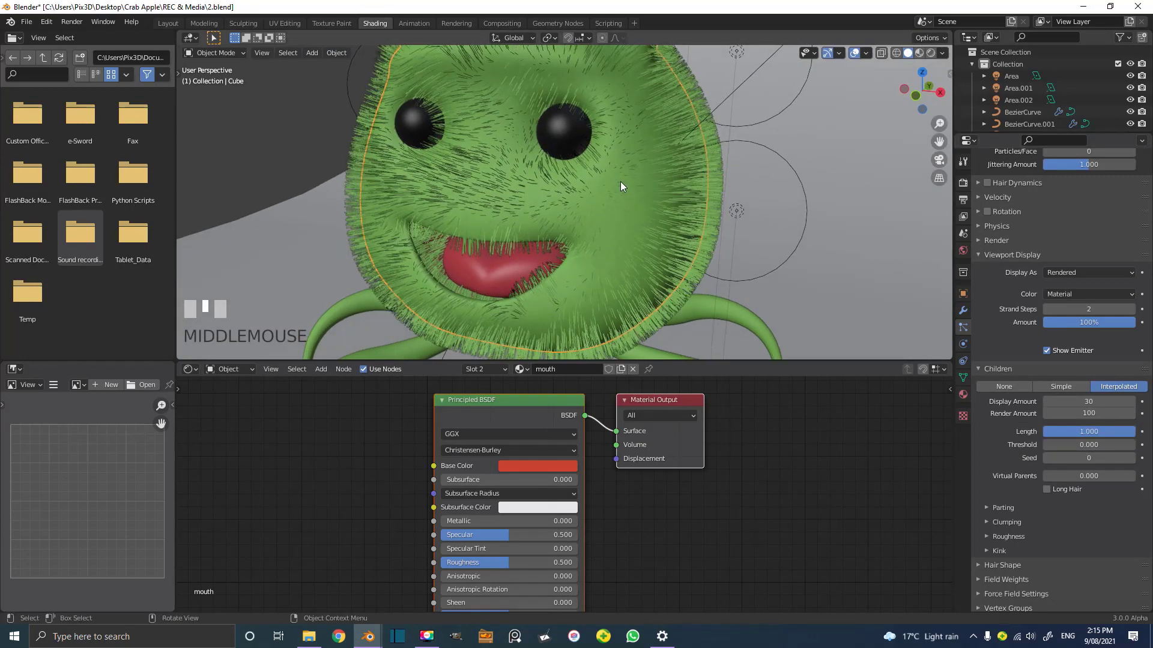
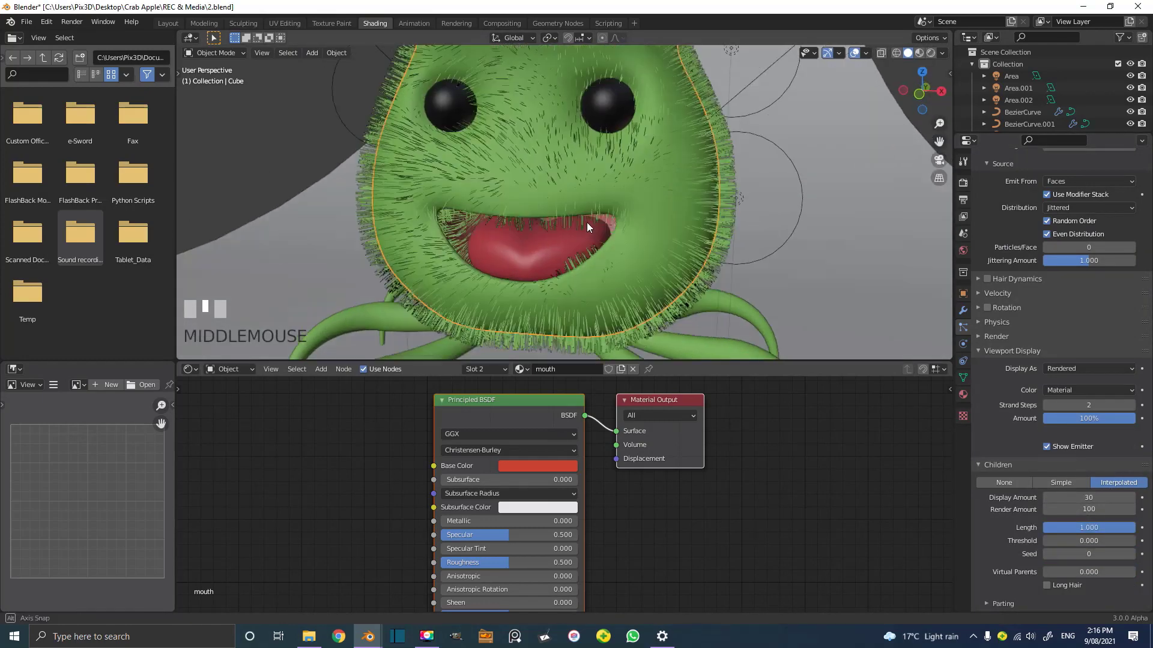
- Enter Edit Mode on the body mesh and select the vertices around the rim of the mouth
scroll("up", 3)
scroll("up", 3)
scroll("down", 3)
scroll("down", 3)
scroll("down", 3)
scroll("down", 3)
key("Tab")
left_click_drag(598, 119, 1150, 221)
scroll("up", 3)
left_click(1150, 221)
left_click_drag(689, 239, 1003, 295)
scroll("down", 3)
key("a")
scroll("up", 3)
- Grow the mouth-rim selection and assign it to a new vertex group named Group
left_click_drag(1003, 294, 471, 171)
left_click_drag(470, 170, 559, 221)
key("z")
left_click_drag(645, 206, 527, 235)
scroll("up", 3)
key("alt+a")
left_click_drag(423, 146, 423, 126)
left_click_drag(422, 125, 437, 144)
key("ctrl+KP_Add")
key("z")
left_click_drag(458, 157, 395, 119)
scroll("up", 3)
scroll("down", 3)
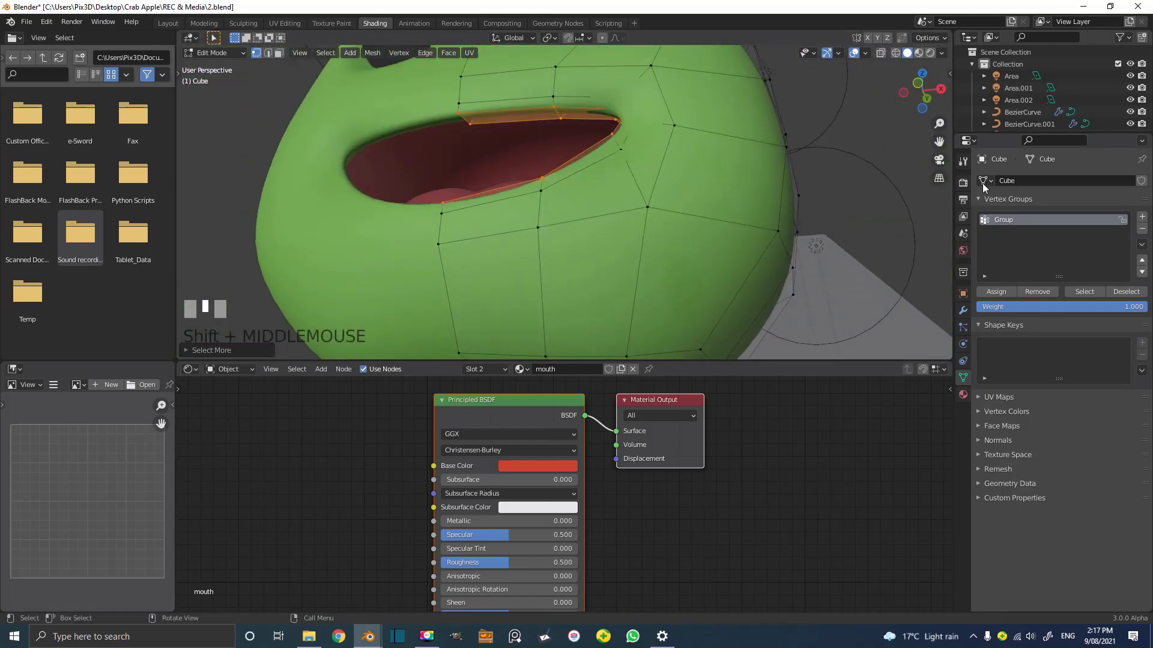
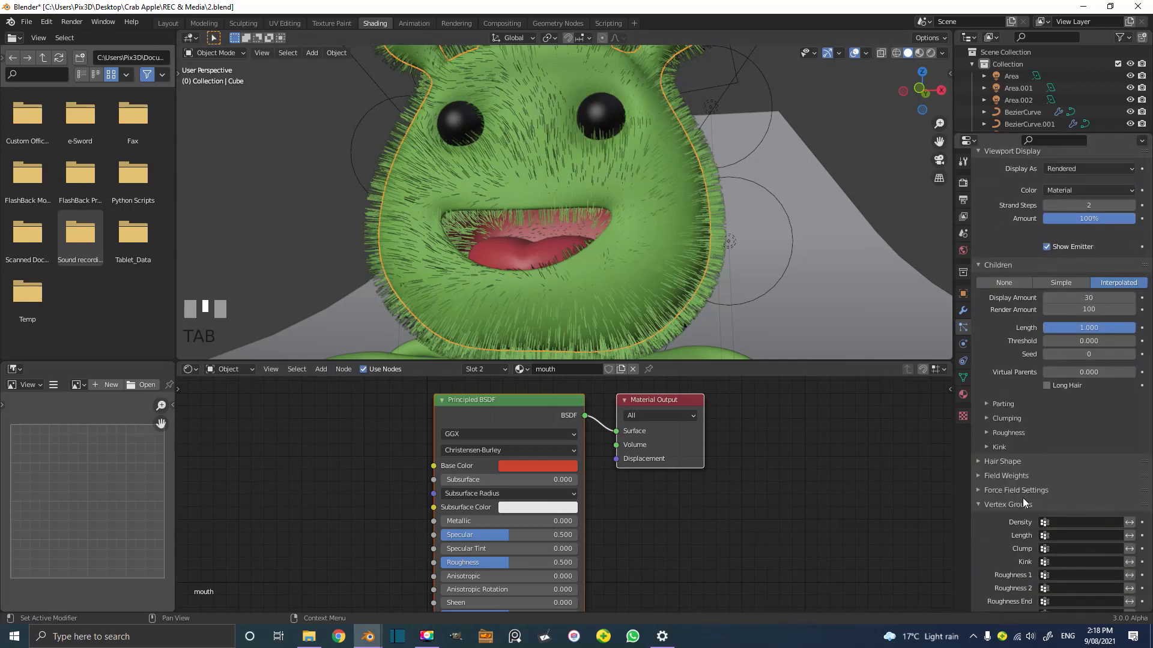
- Reduce the particle Number to 580 and adjust the Vertex Groups density settings for the fur
left_click_drag(1001, 515, 1040, 403)
left_click_drag(1040, 403, 580, 186)
scroll("down", 3)
left_click_drag(579, 181, 669, 167)
scroll("up", 3)
scroll("up", 3)
scroll("up", 3)
scroll("up", 3)
scroll("up", 3)
scroll("up", 3)
scroll("up", 3)
scroll("up", 3)
scroll("down", 3)
scroll("down", 3)
scroll("down", 3)
scroll("up", 3)
scroll("down", 3)
- View the furry green alien through the camera in Rendered shading against the orange backdrop
key("KP_0")
scroll("up", 3)
scroll("up", 3)
scroll("down", 3)
scroll("up", 3)
- Return the viewport to Solid shading and zoom in on the fur around the alien's face
key("z")
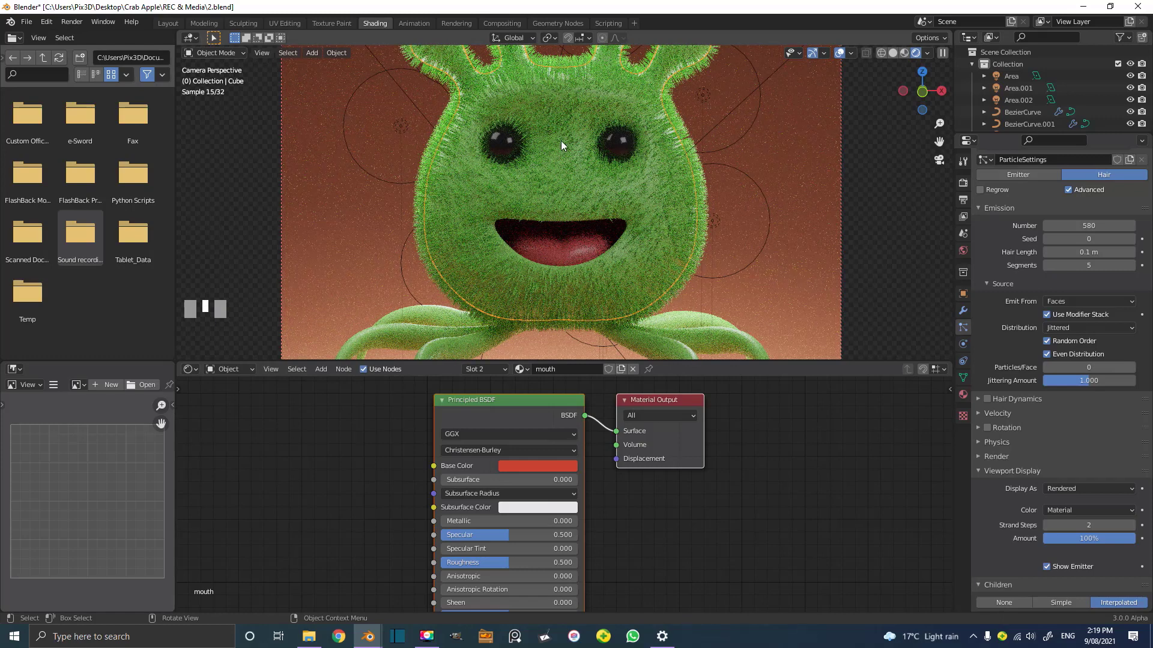
key("z")
left_click_drag(656, 136, 515, 144)
scroll("up", 3)
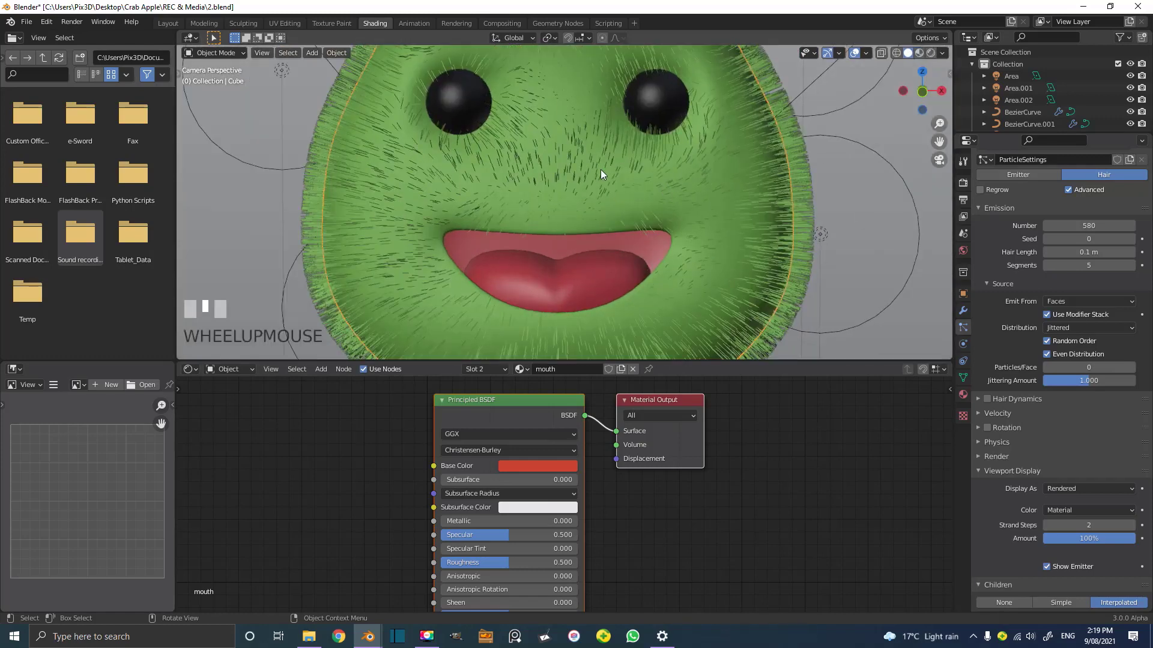